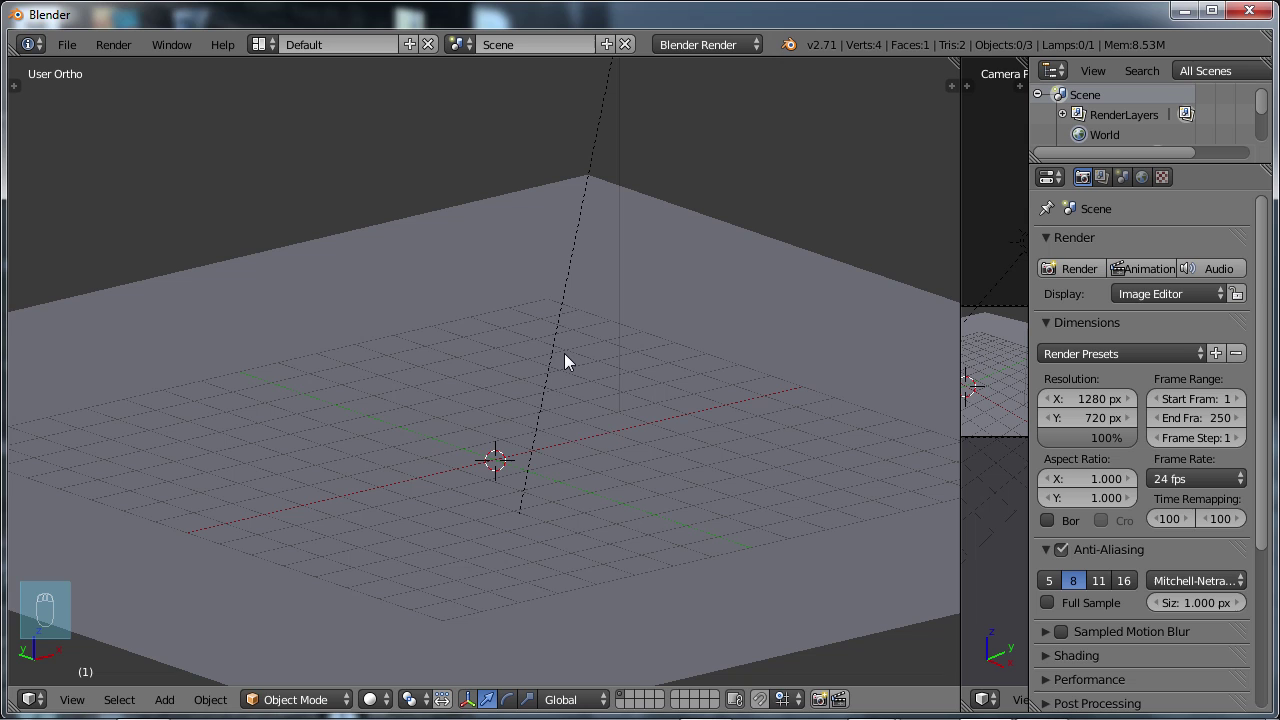
# Add a UV sphere to the empty scene with Shift+A and show the tool shelf.
pyautogui.press('shift+a')
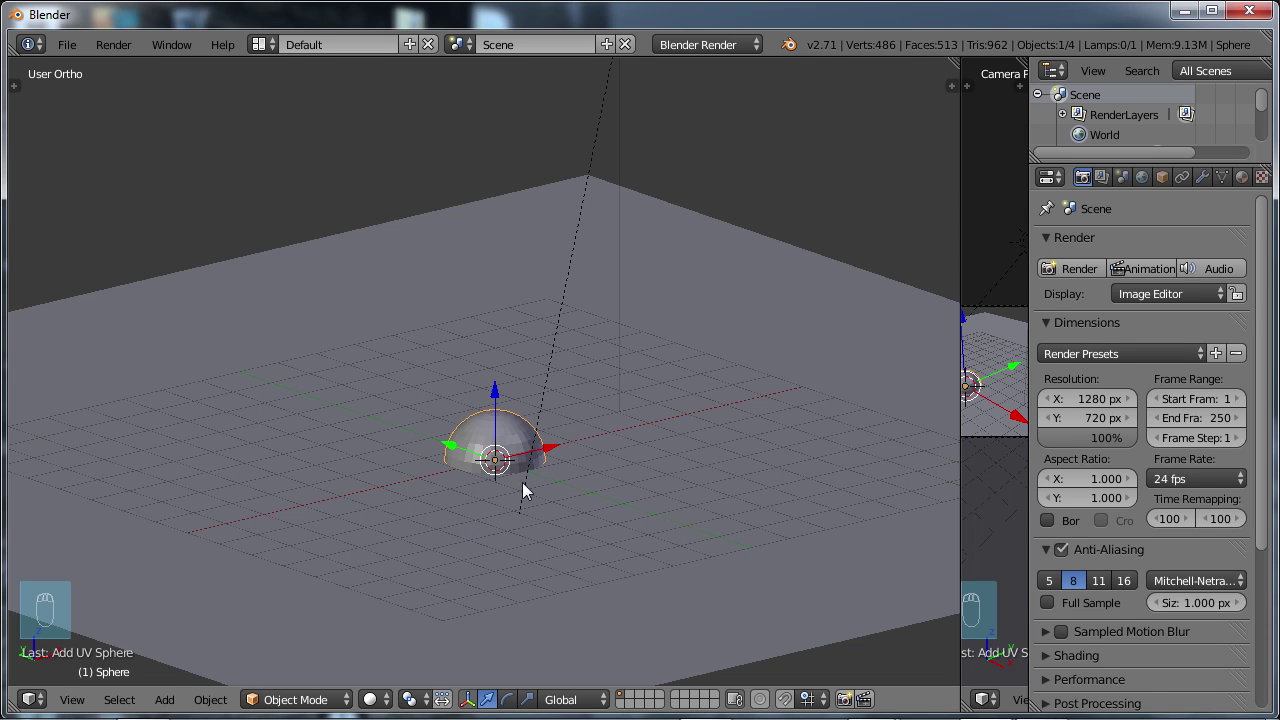
pyautogui.press('t')
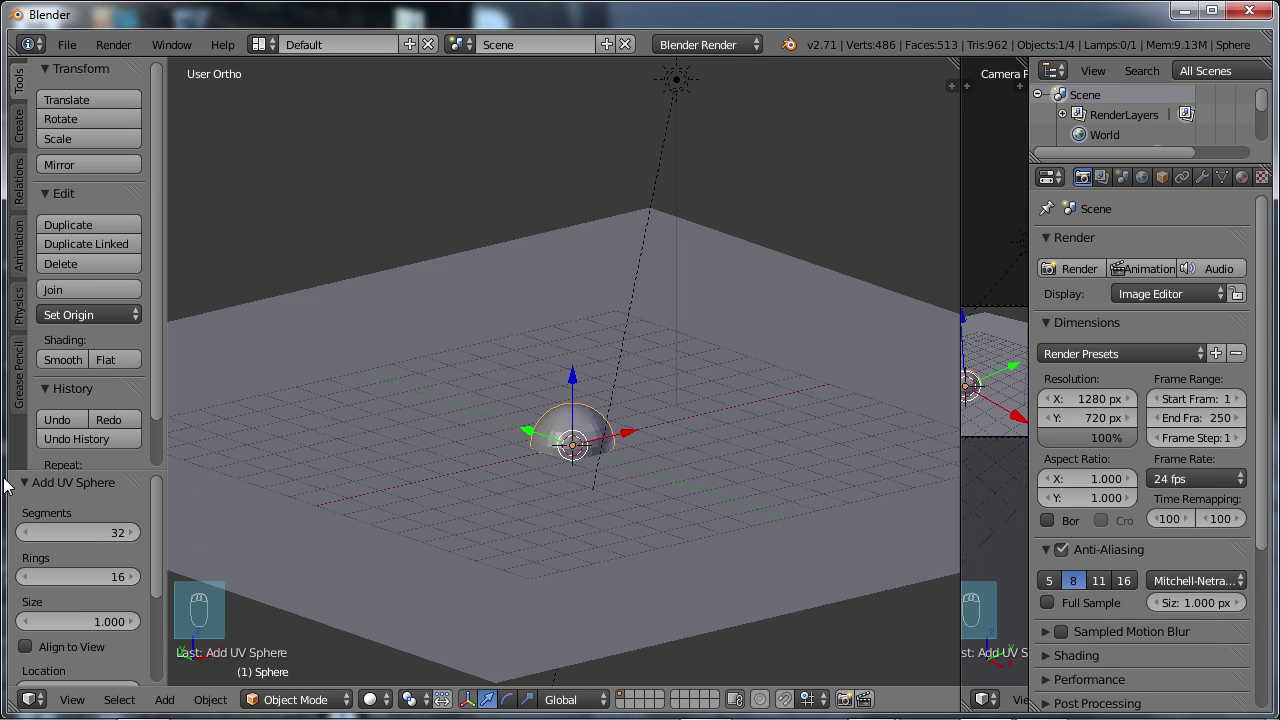
pyautogui.moveTo(159, 523); pyautogui.dragTo(145, 550)
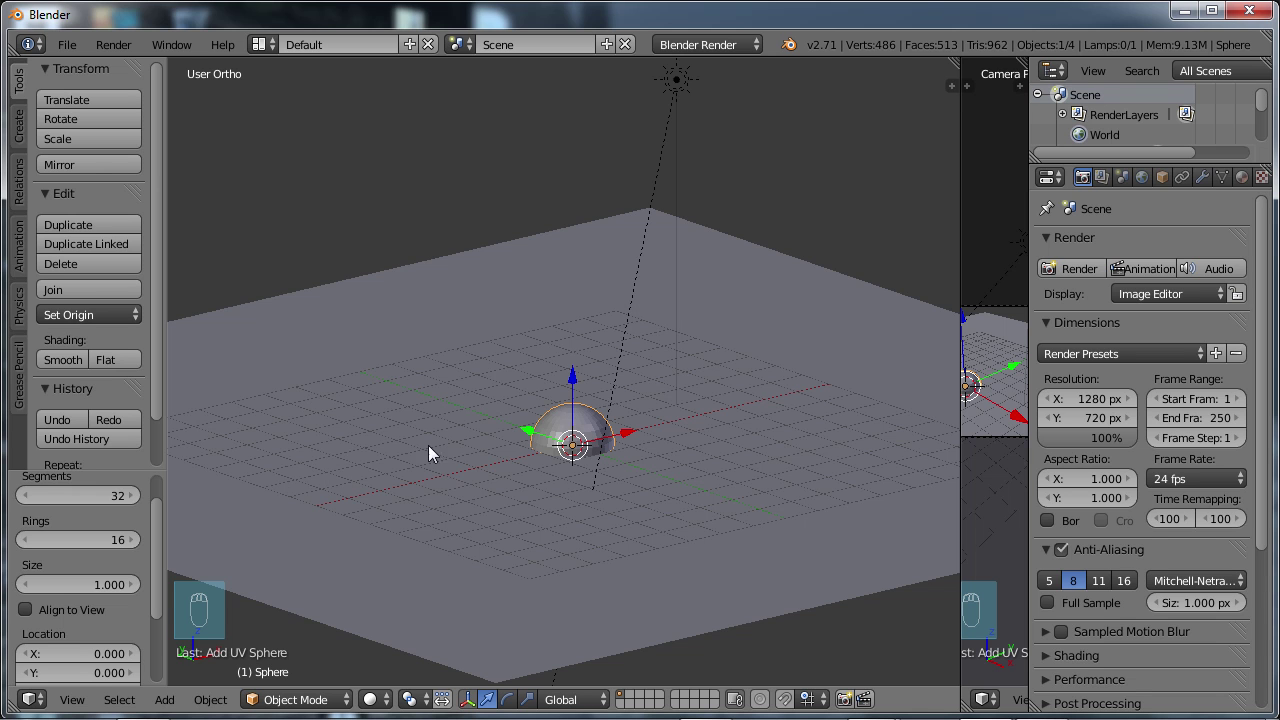
# Zoom and orbit until the new sphere fills the view above the floor plane.
pyautogui.moveTo(576, 336); pyautogui.dragTo(626, 364)
pyautogui.middleClick(626, 364)
pyautogui.middleClick(657, 433)
pyautogui.click(609, 442)
pyautogui.middleClick(644, 442)
pyautogui.moveTo(625, 514); pyautogui.dragTo(623, 414)
pyautogui.middleClick(622, 414)
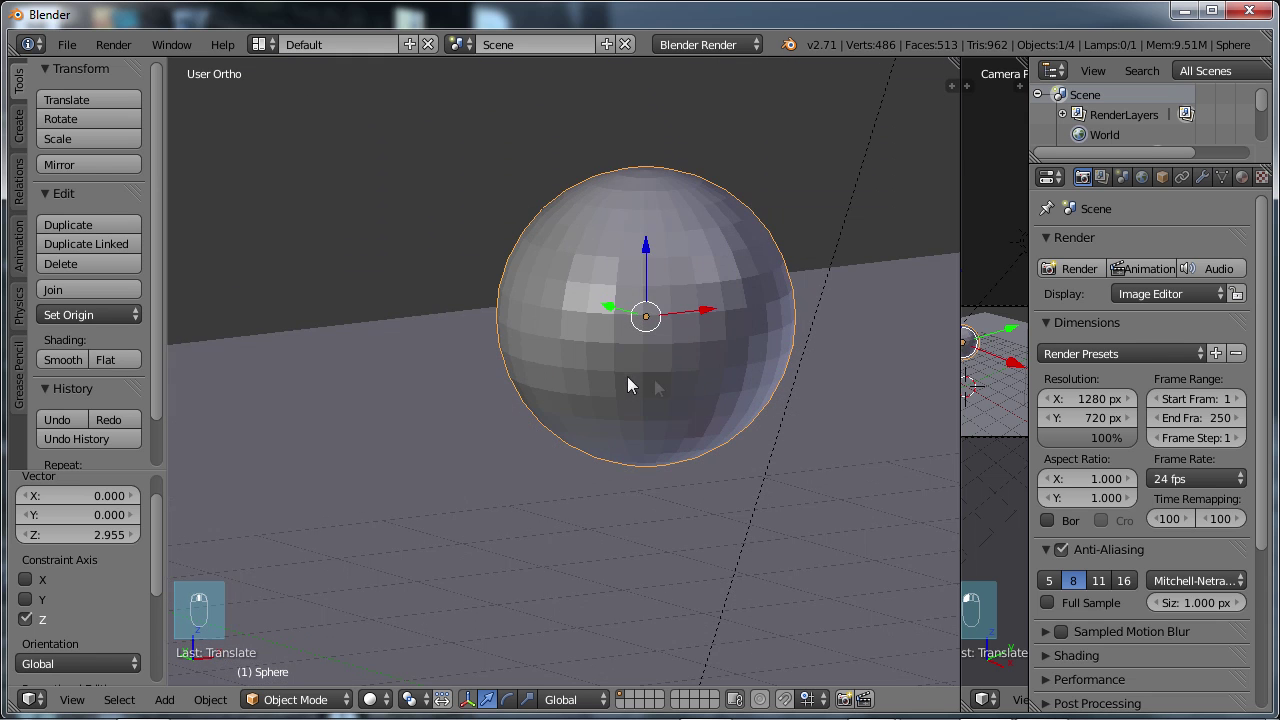
pyautogui.middleClick(252, 545)
pyautogui.click(147, 540)
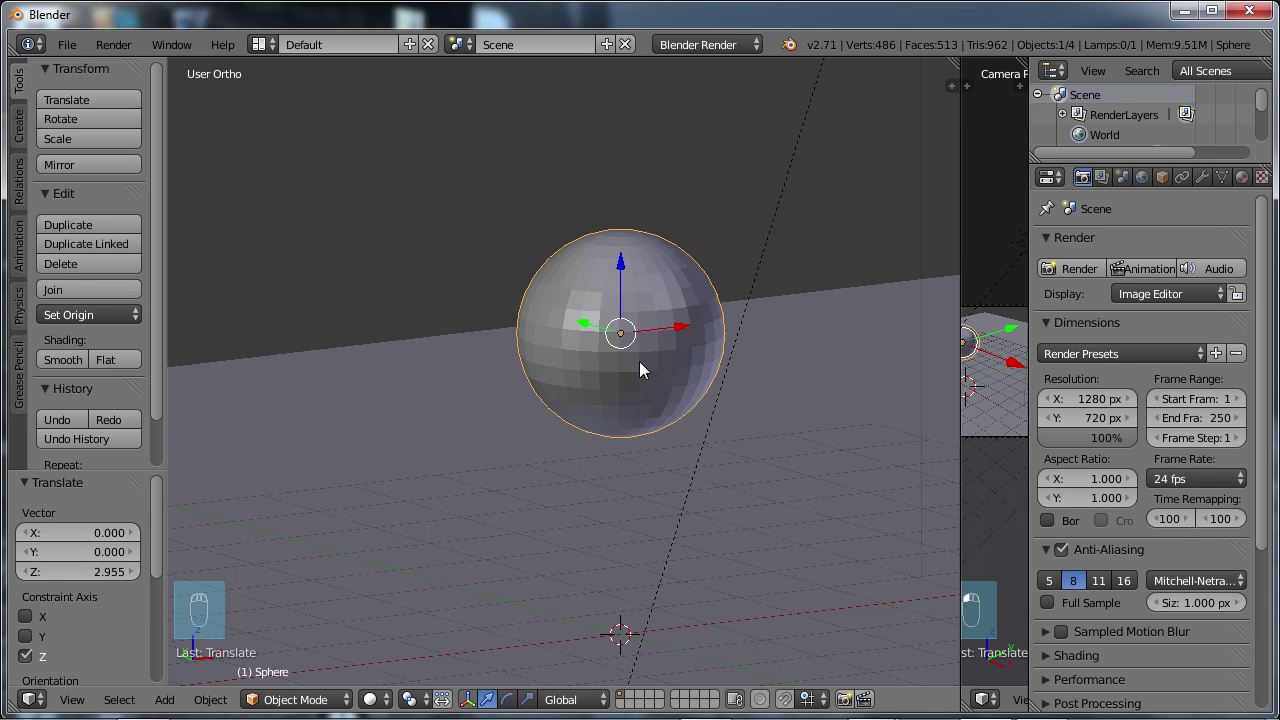
# Delete the sphere and add a new UV sphere with fewer segments and rings.
pyautogui.press('x')
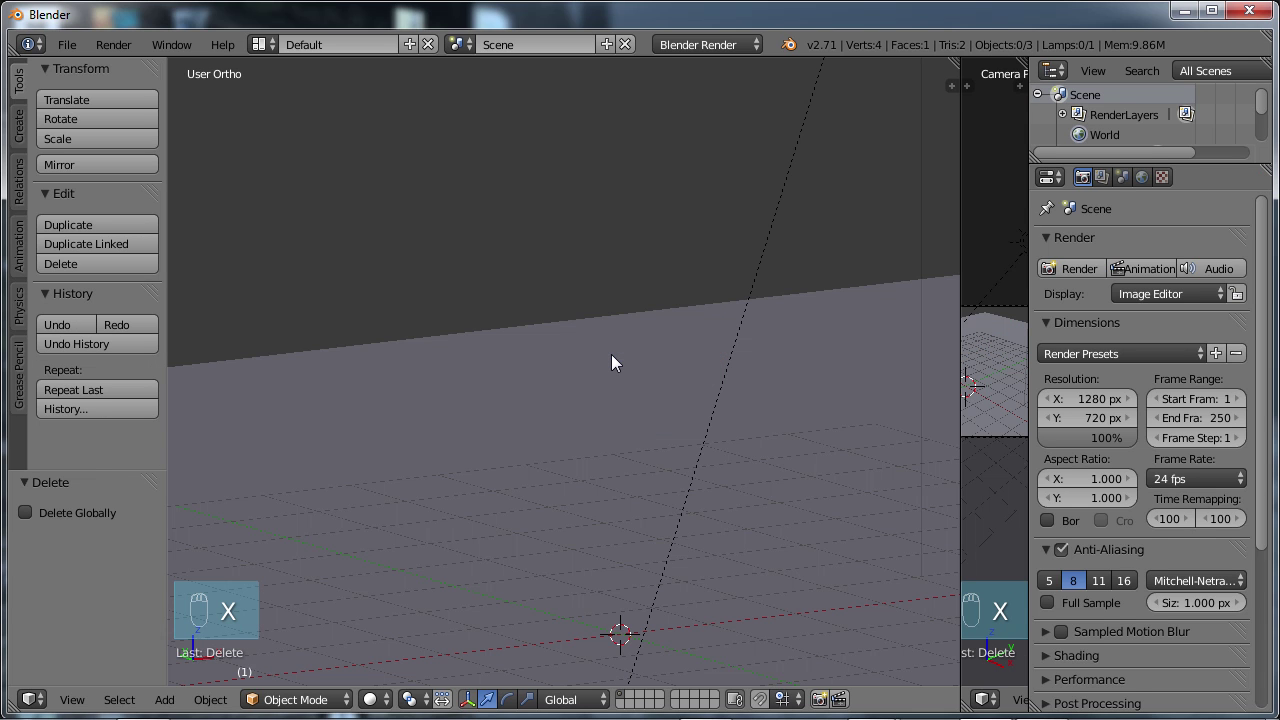
pyautogui.press('shift+a')
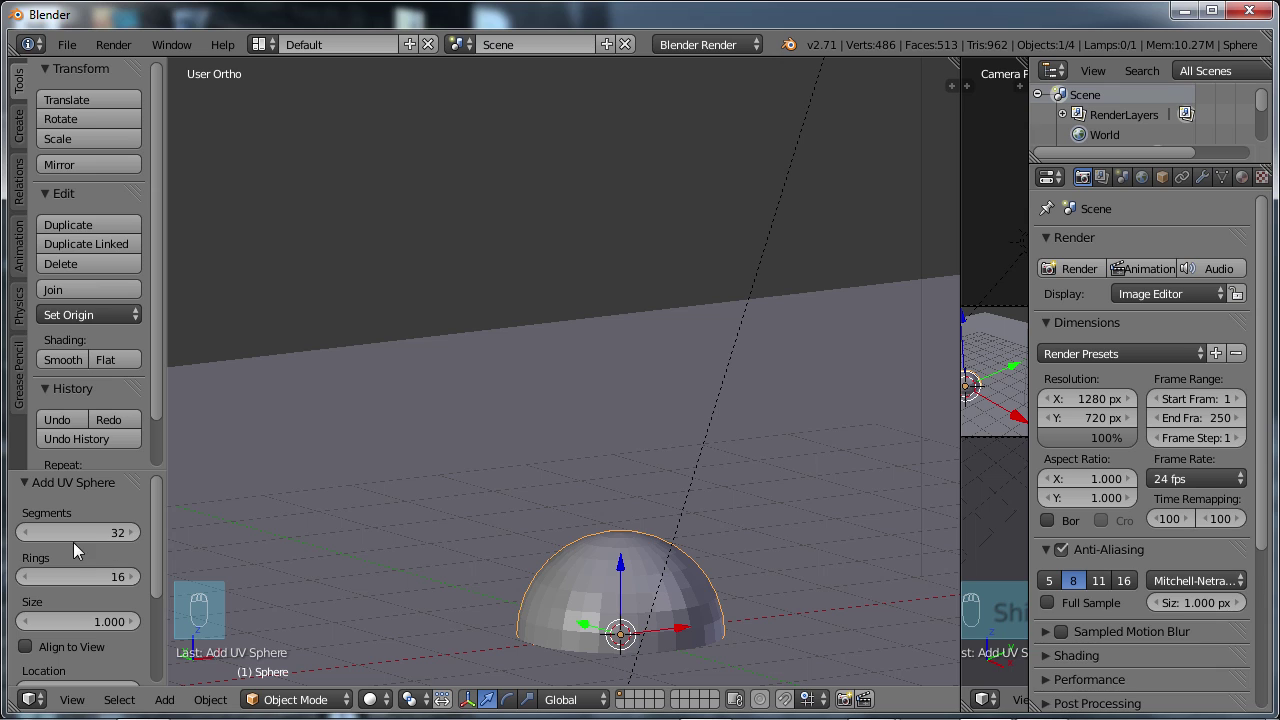
pyautogui.moveTo(106, 534); pyautogui.dragTo(106, 534)
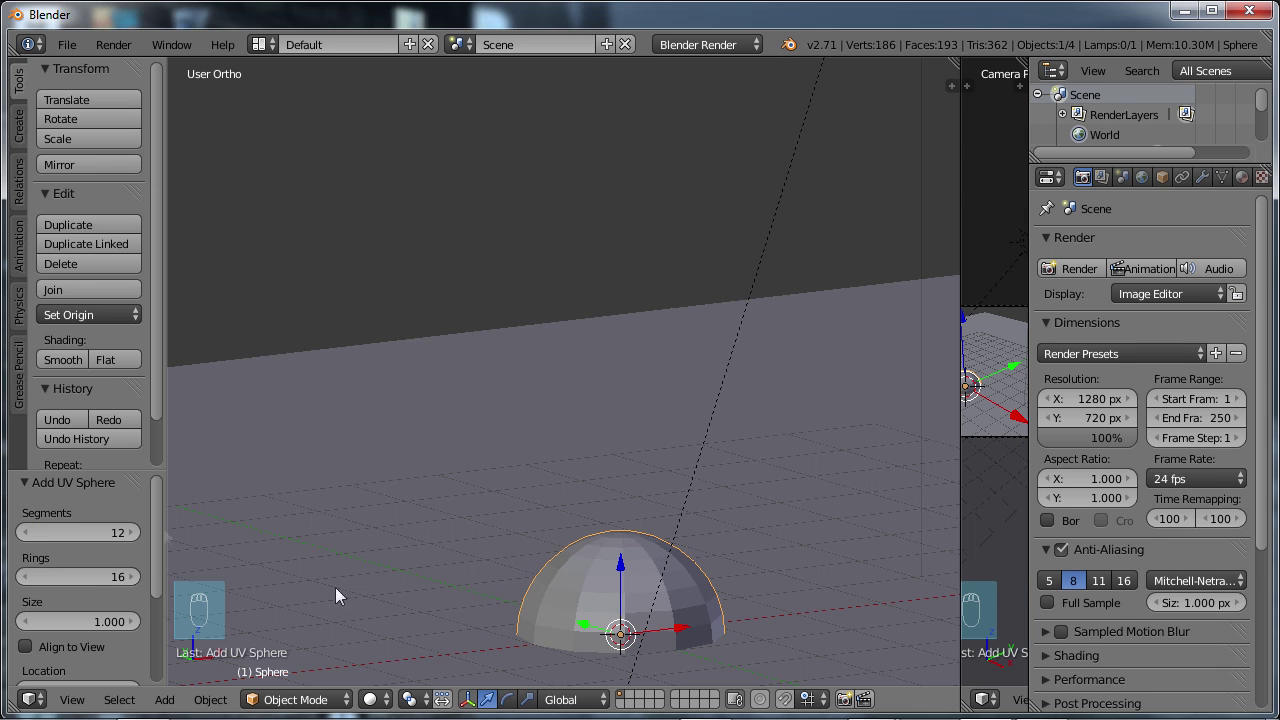
pyautogui.moveTo(112, 585); pyautogui.dragTo(111, 585)
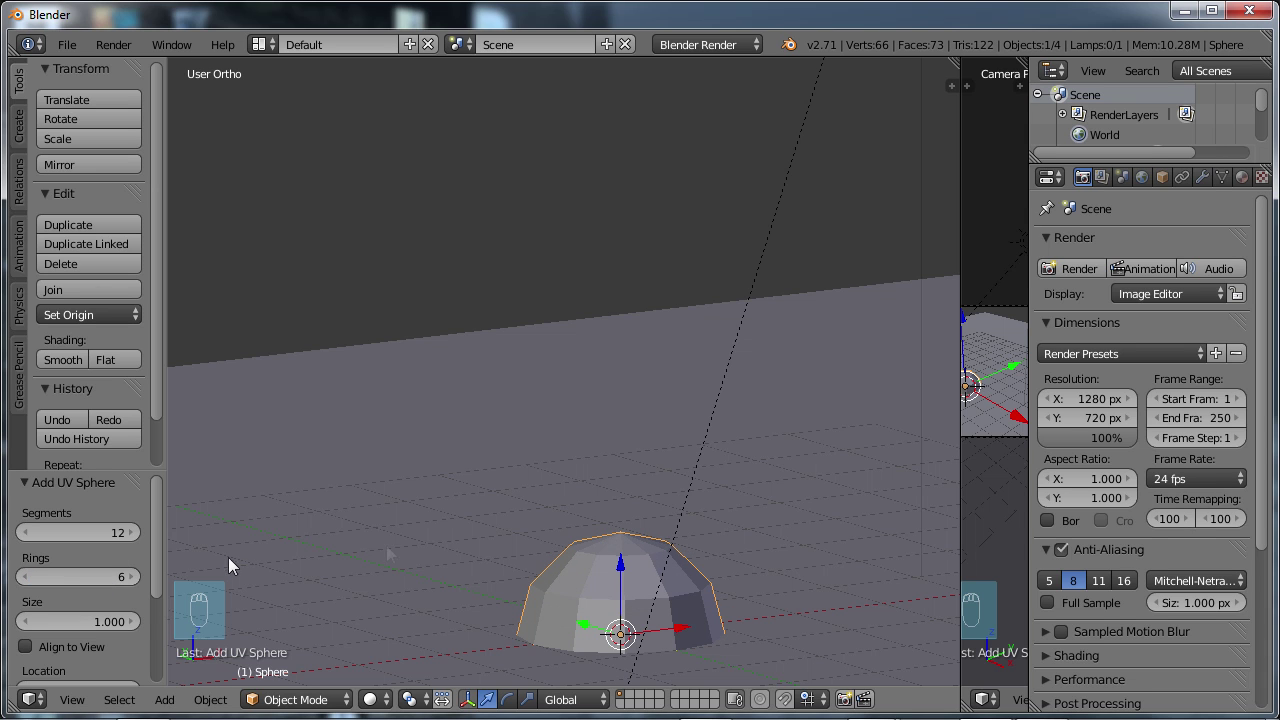
pyautogui.click(627, 565)
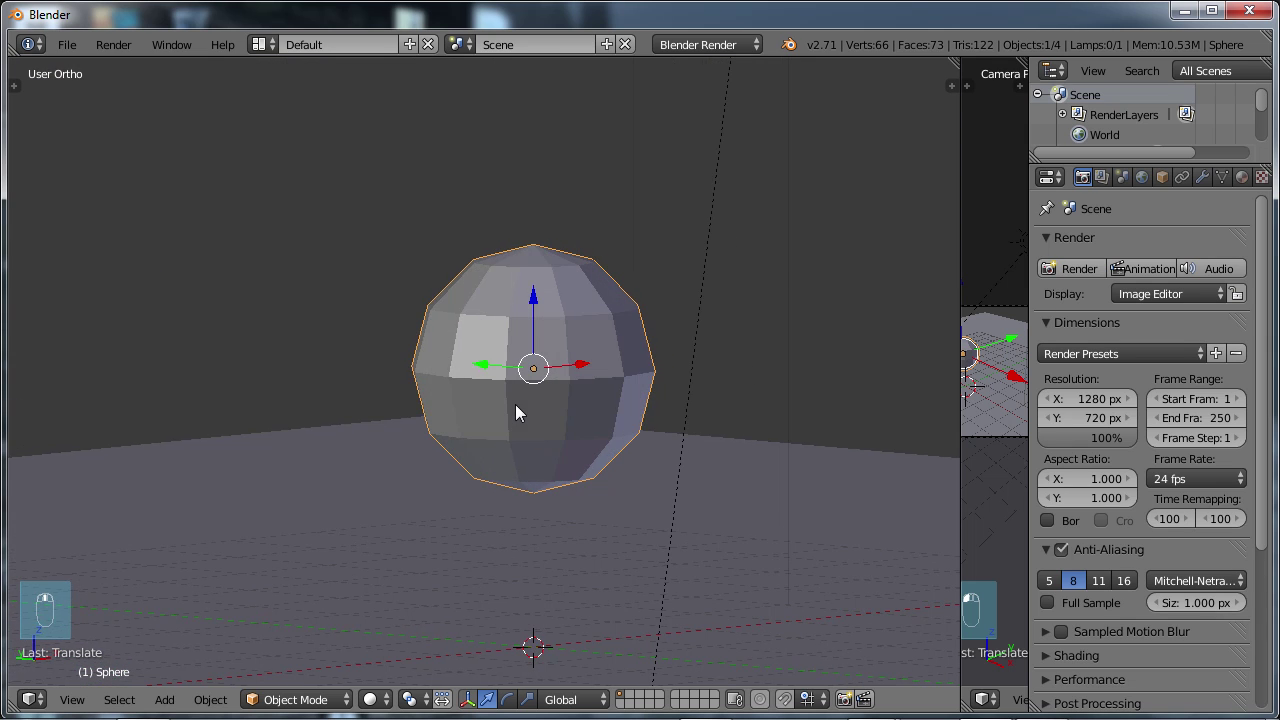
# Orbit and move in on the low-poly sphere to inspect its flat faceted panels.
pyautogui.middleClick(521, 428)
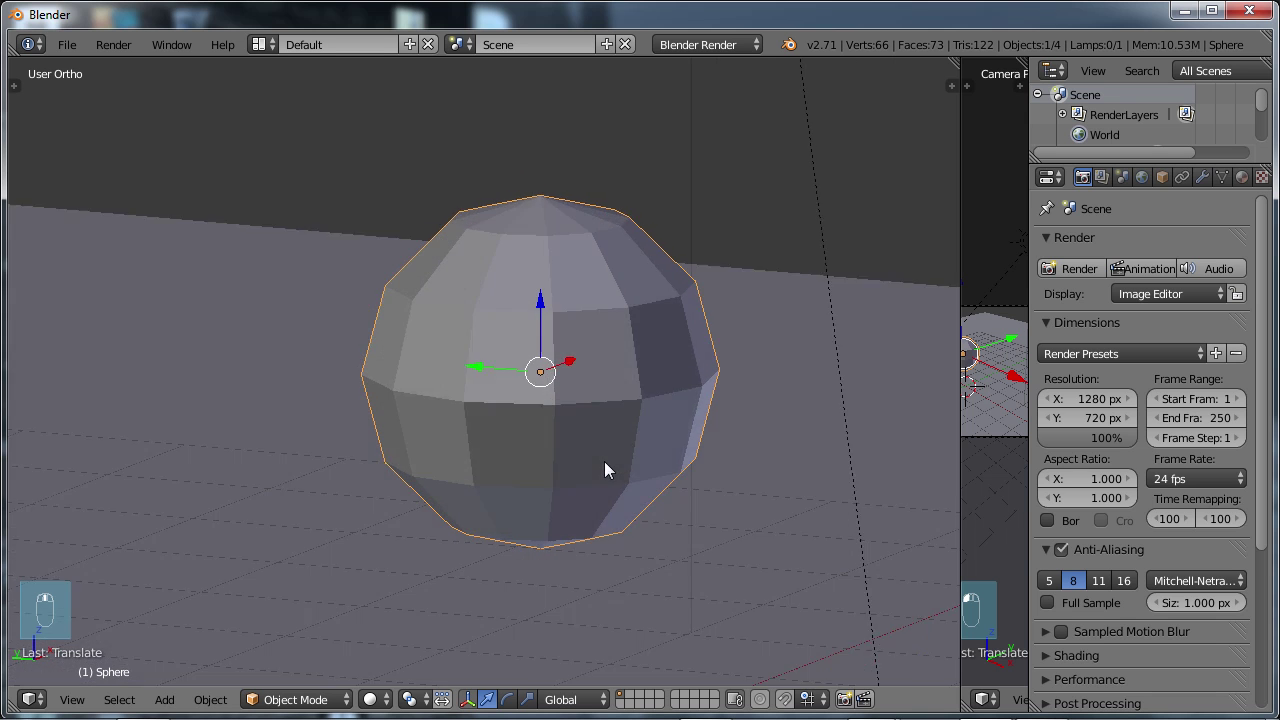
pyautogui.moveTo(587, 457); pyautogui.dragTo(589, 454)
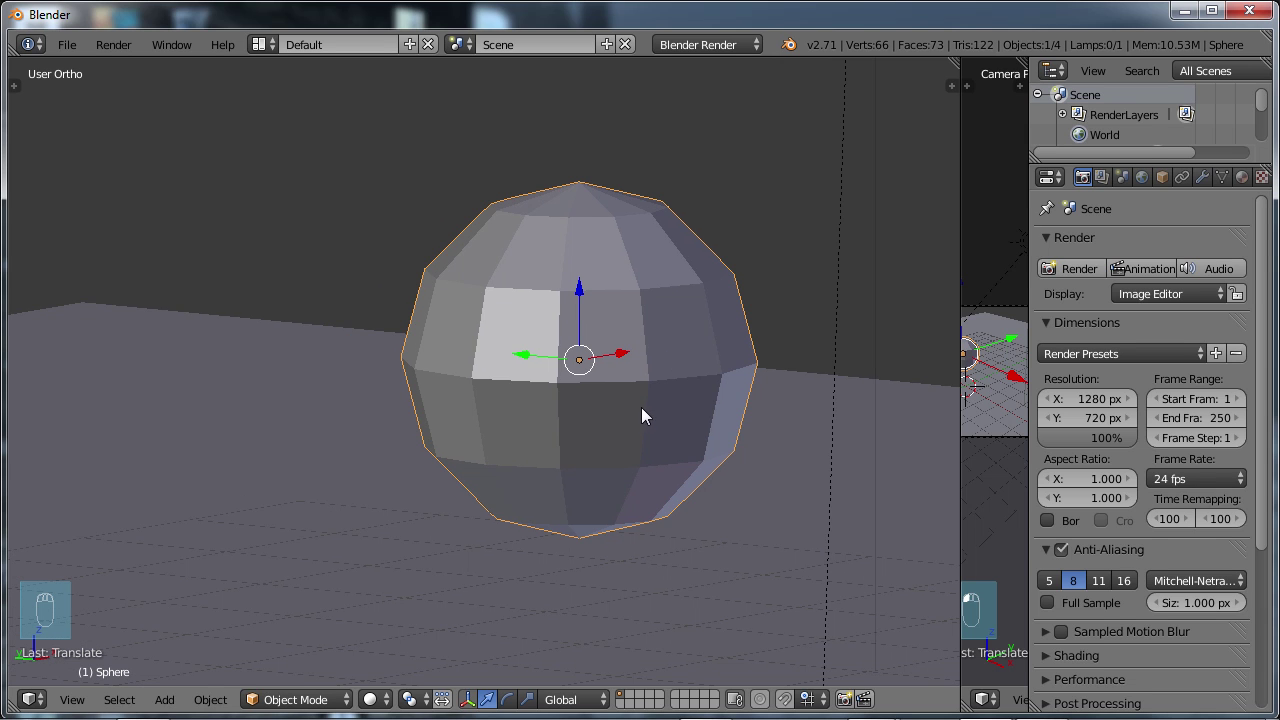
pyautogui.middleClick(600, 402)
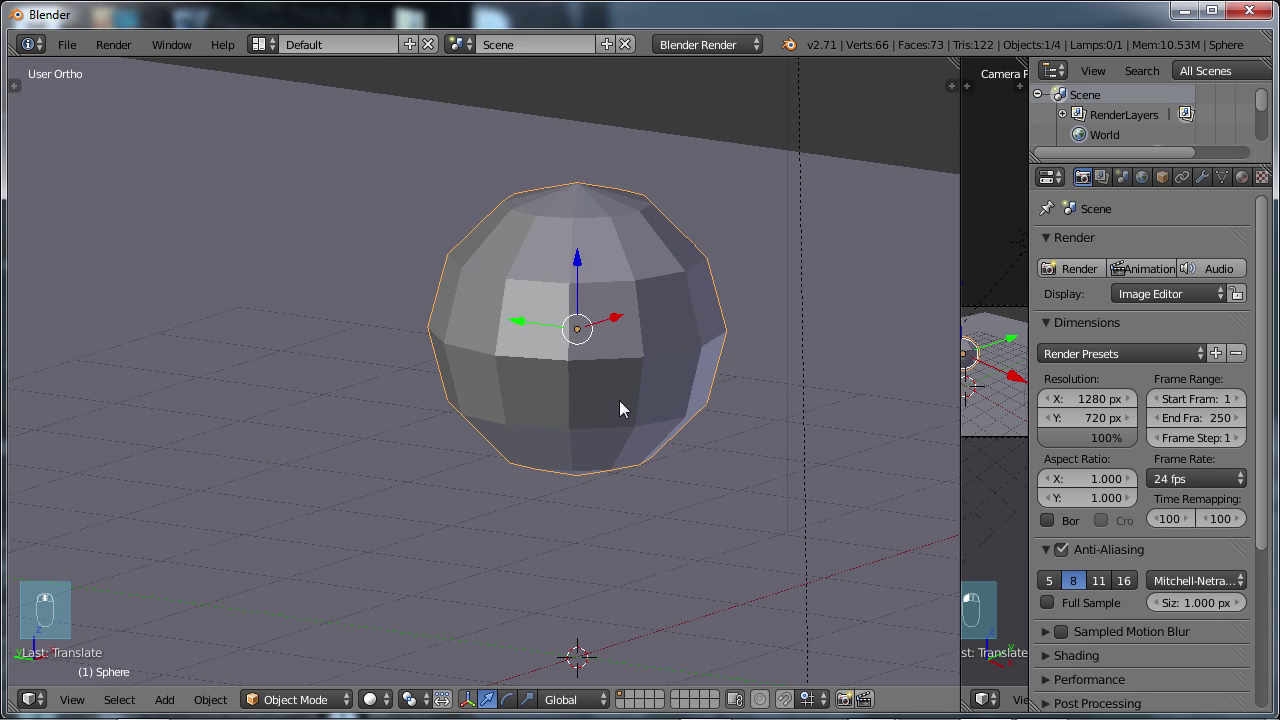
pyautogui.click(625, 408)
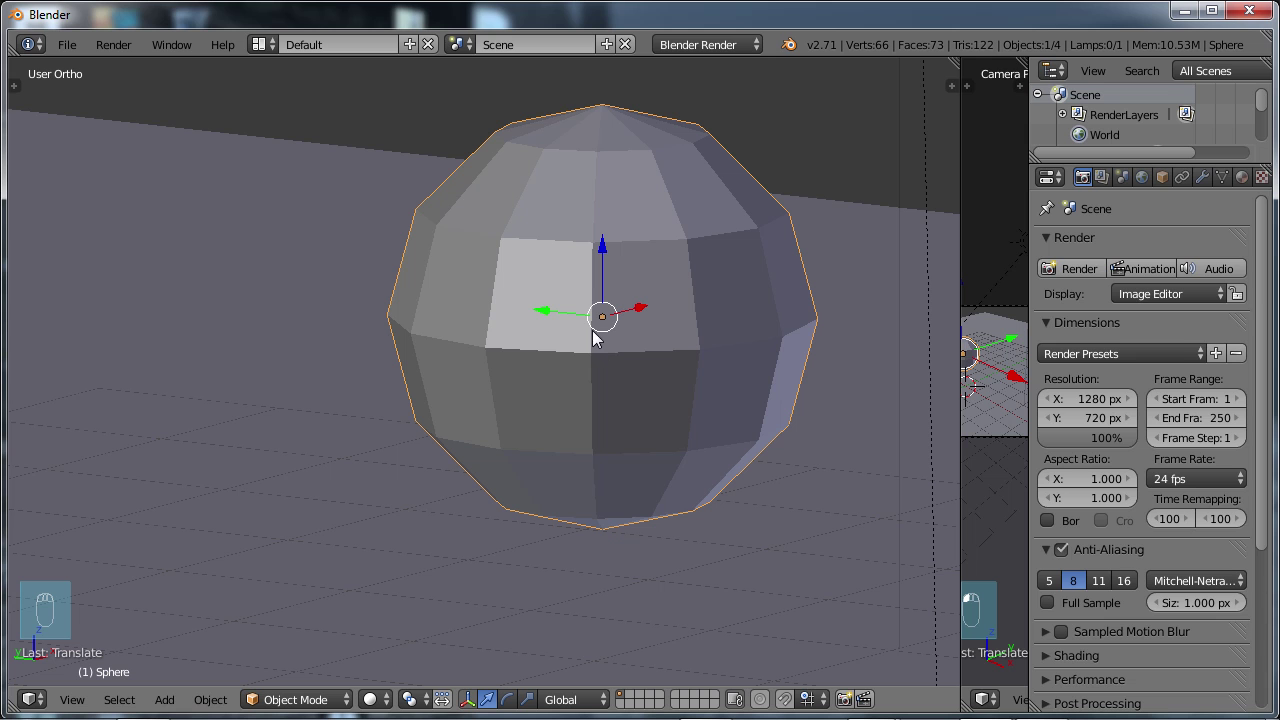
# In Edit Mode, loop-cut an extra edge ring around the upper band, then leave editing.
pyautogui.press('Tab')
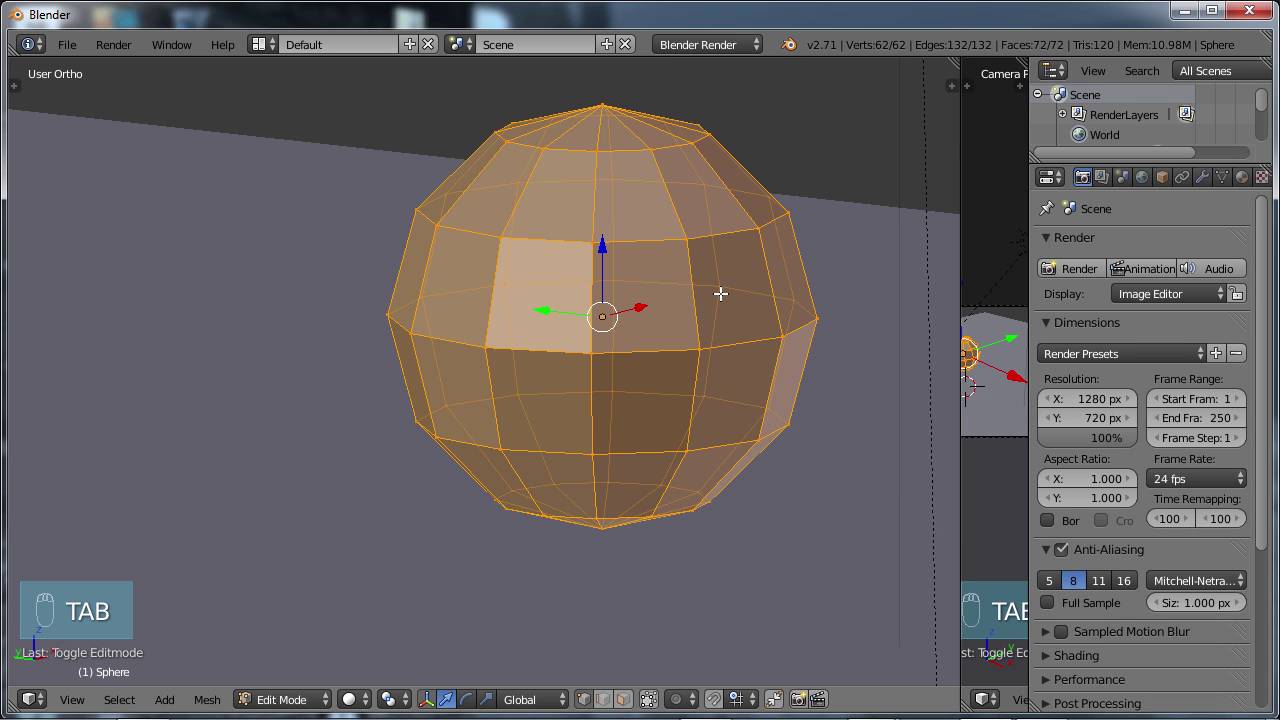
pyautogui.press('ctrl+r')
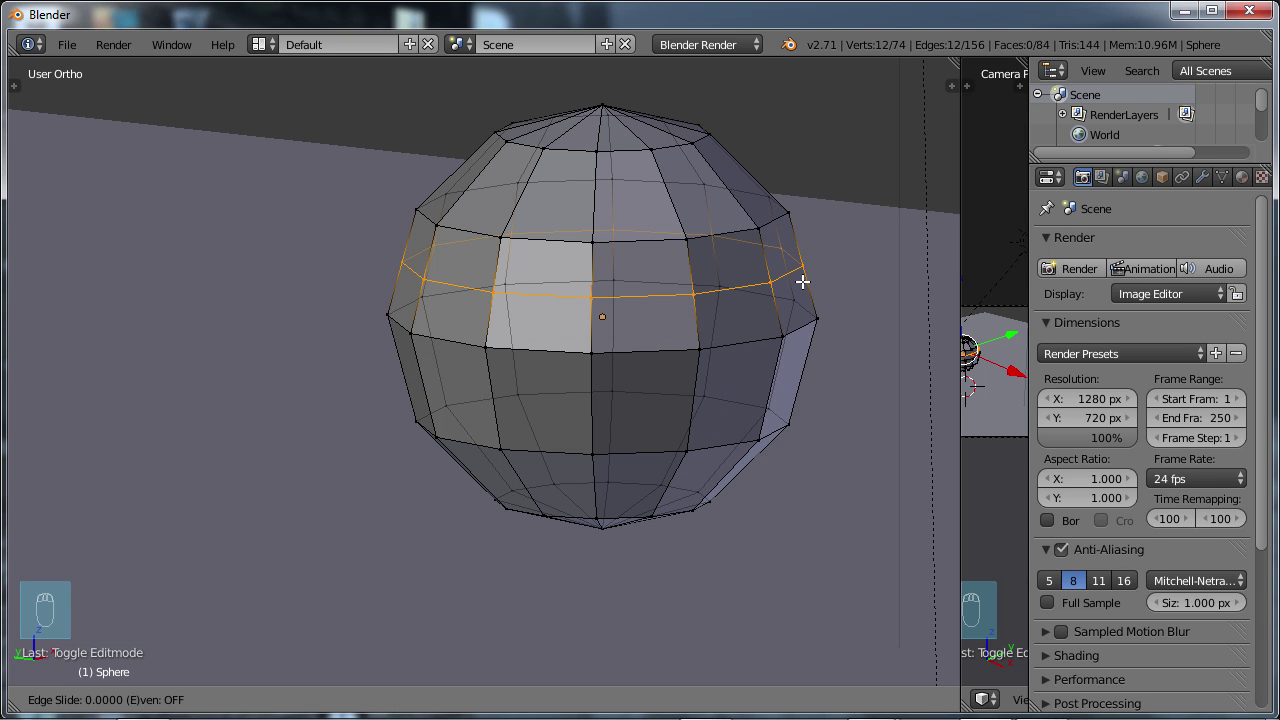
pyautogui.press('s')
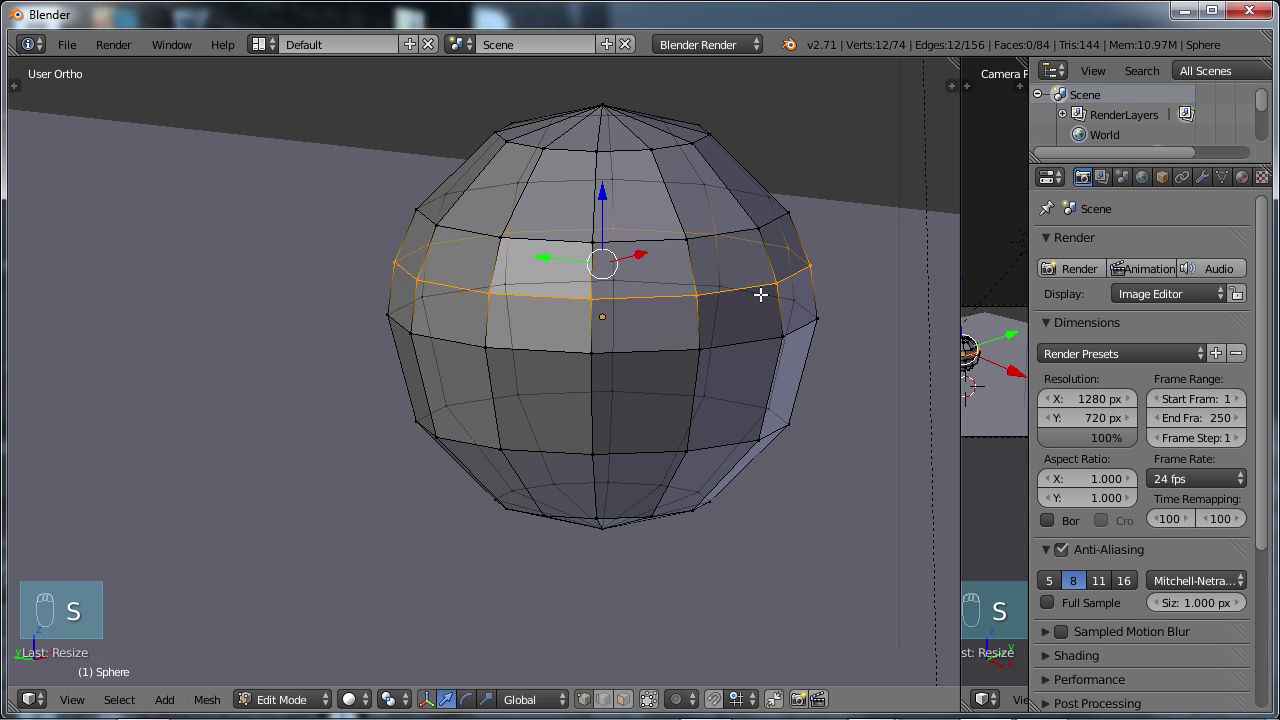
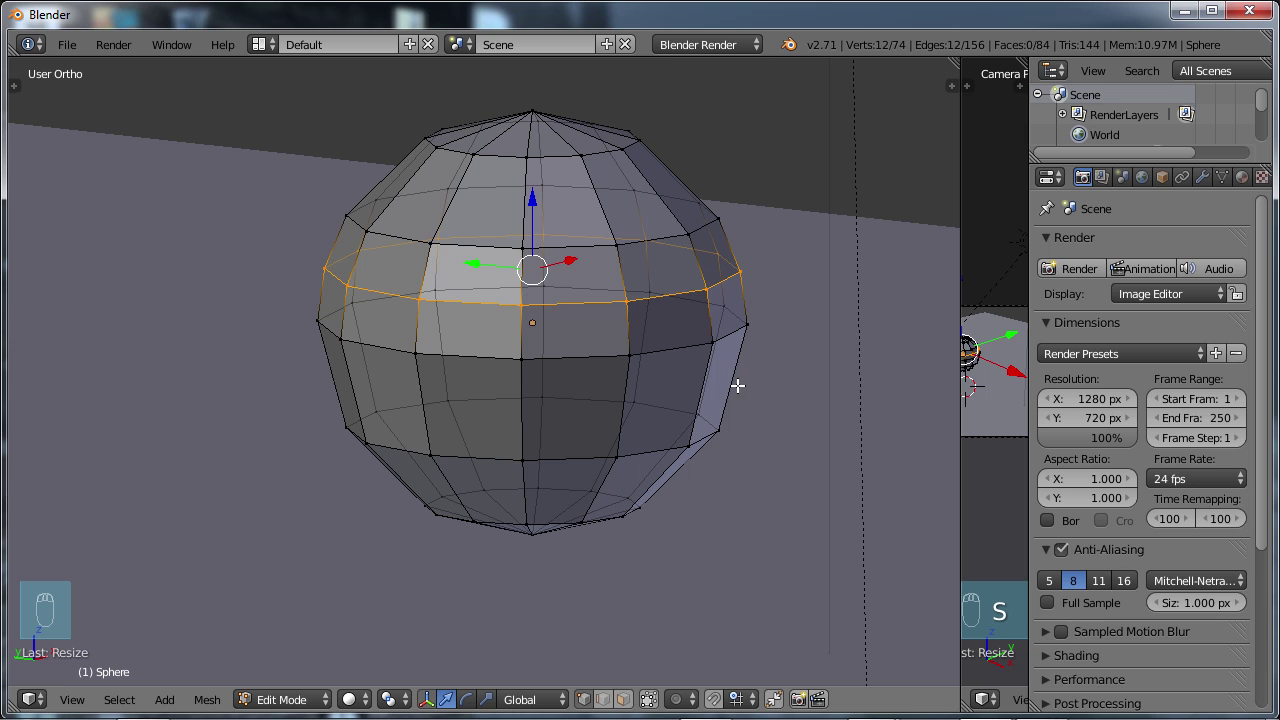
pyautogui.press('Tab')
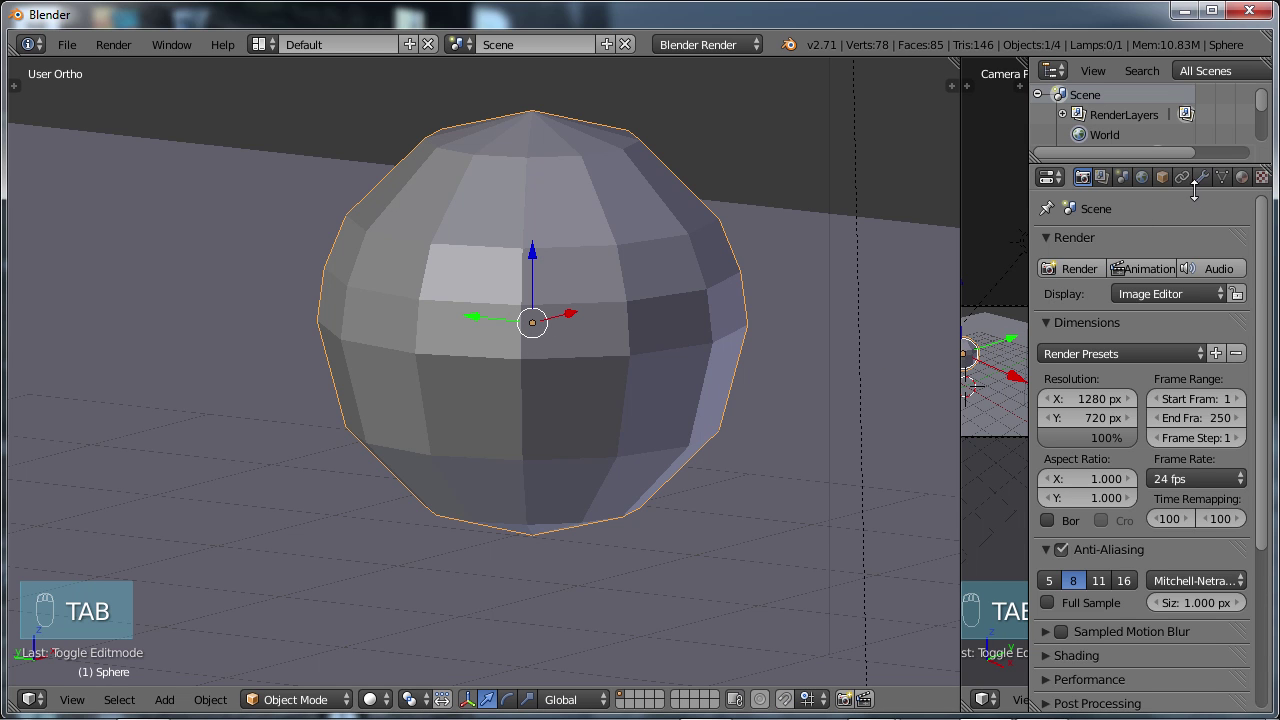
# Add a Subdivision Surface modifier with View subdivisions 2 and inspect the result.
pyautogui.click(1206, 184)
pyautogui.moveTo(1204, 196); pyautogui.dragTo(921, 548)
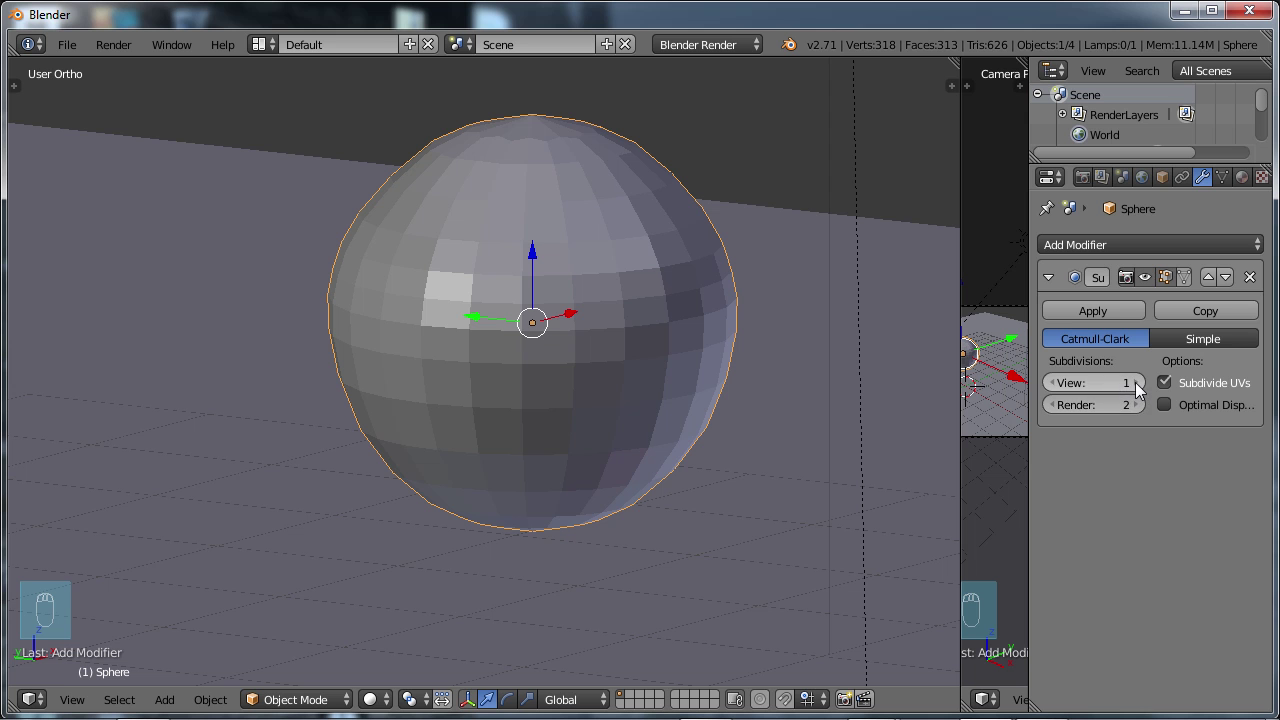
pyautogui.click(1143, 395)
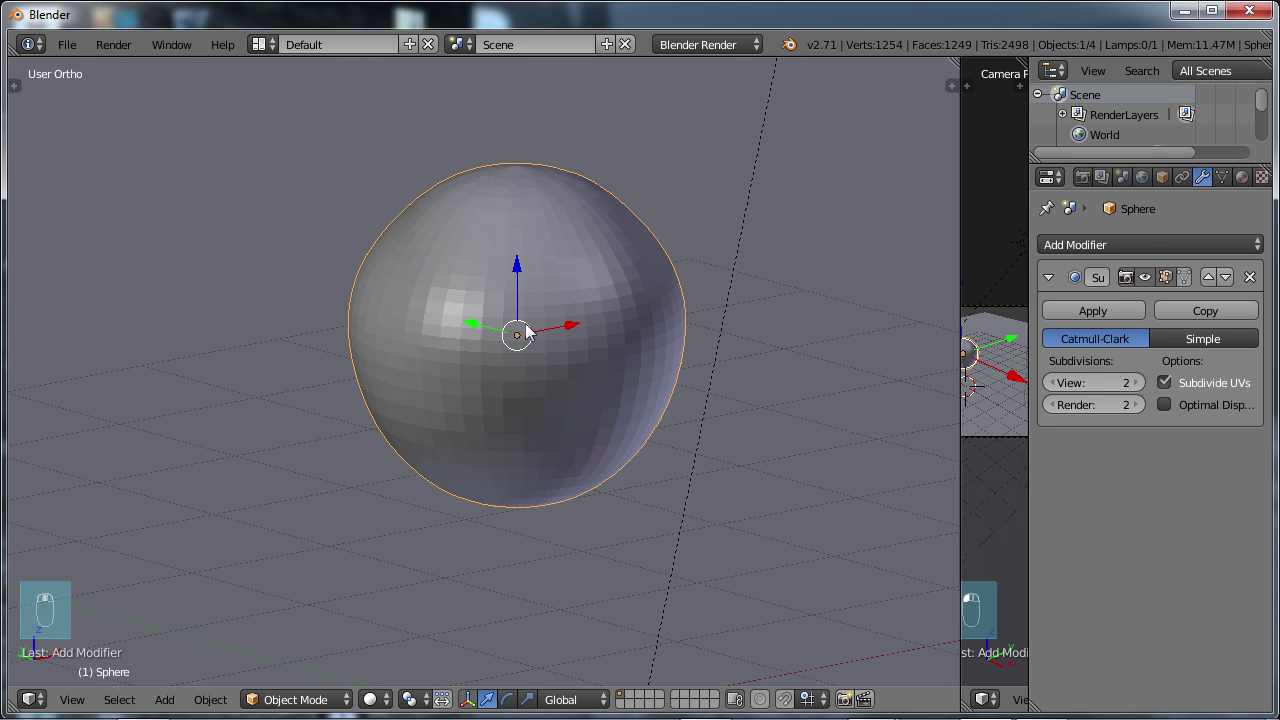
pyautogui.moveTo(683, 380); pyautogui.dragTo(671, 516)
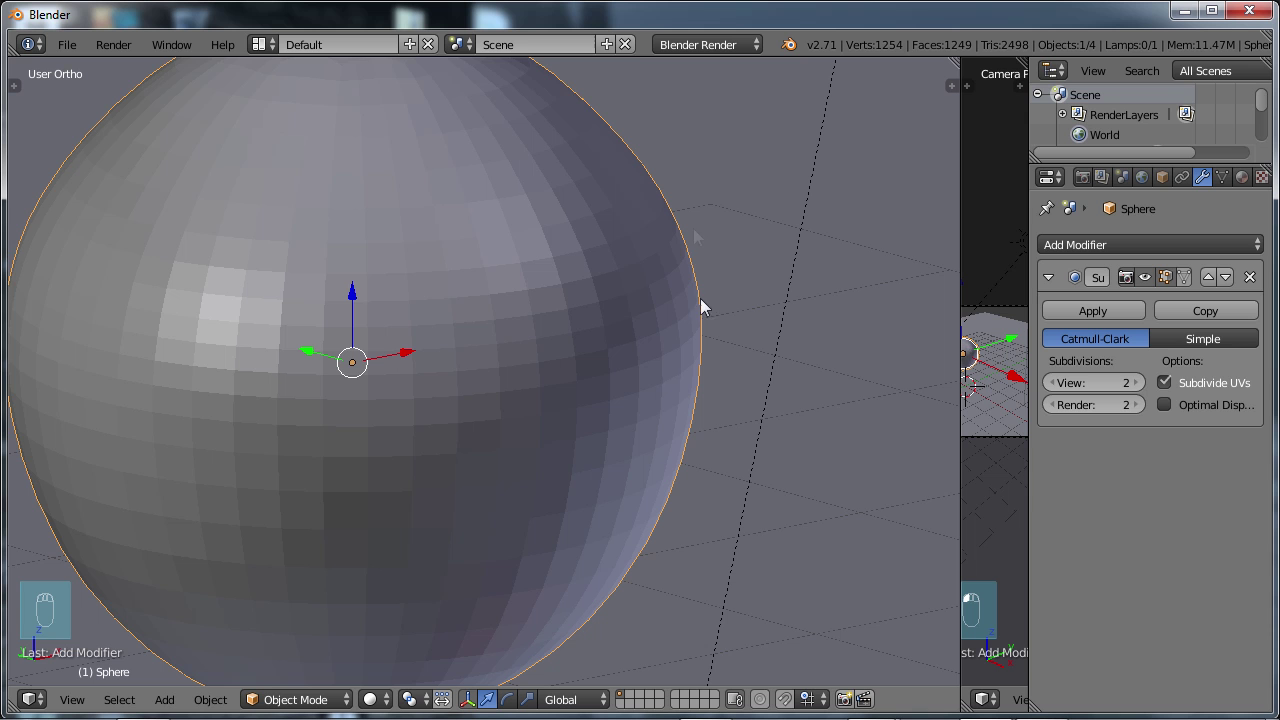
pyautogui.moveTo(551, 392); pyautogui.dragTo(566, 382)
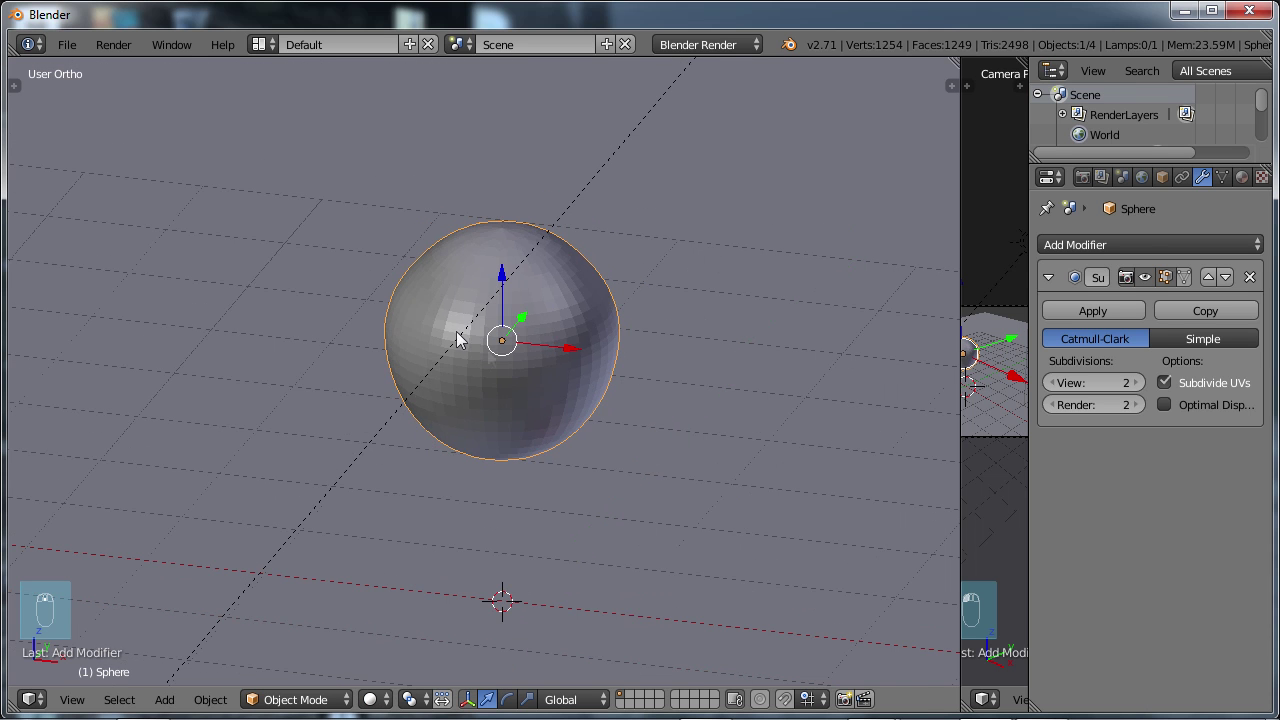
# Switch the sphere to Shading: Smooth from the tool shelf and look it over.
pyautogui.press('t')
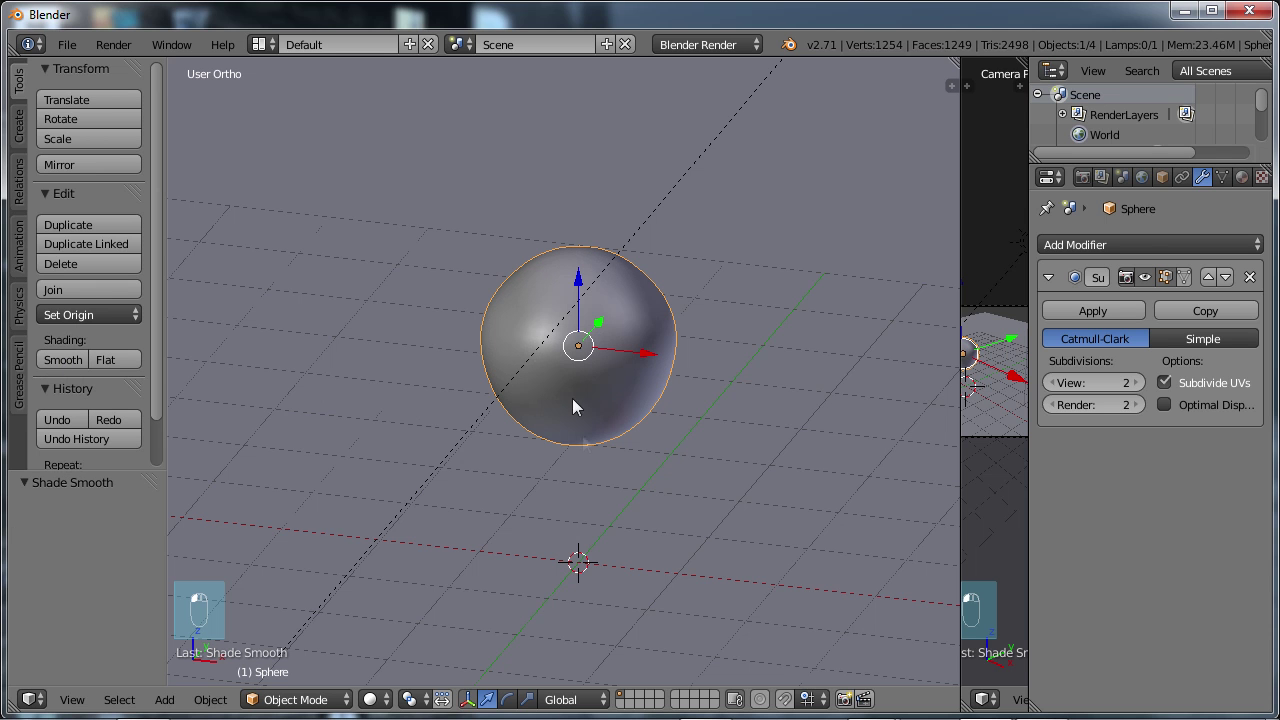
pyautogui.click(588, 443)
pyautogui.middleClick(546, 429)
pyautogui.middleClick(441, 375)
pyautogui.middleClick(440, 377)
pyautogui.middleClick(493, 450)
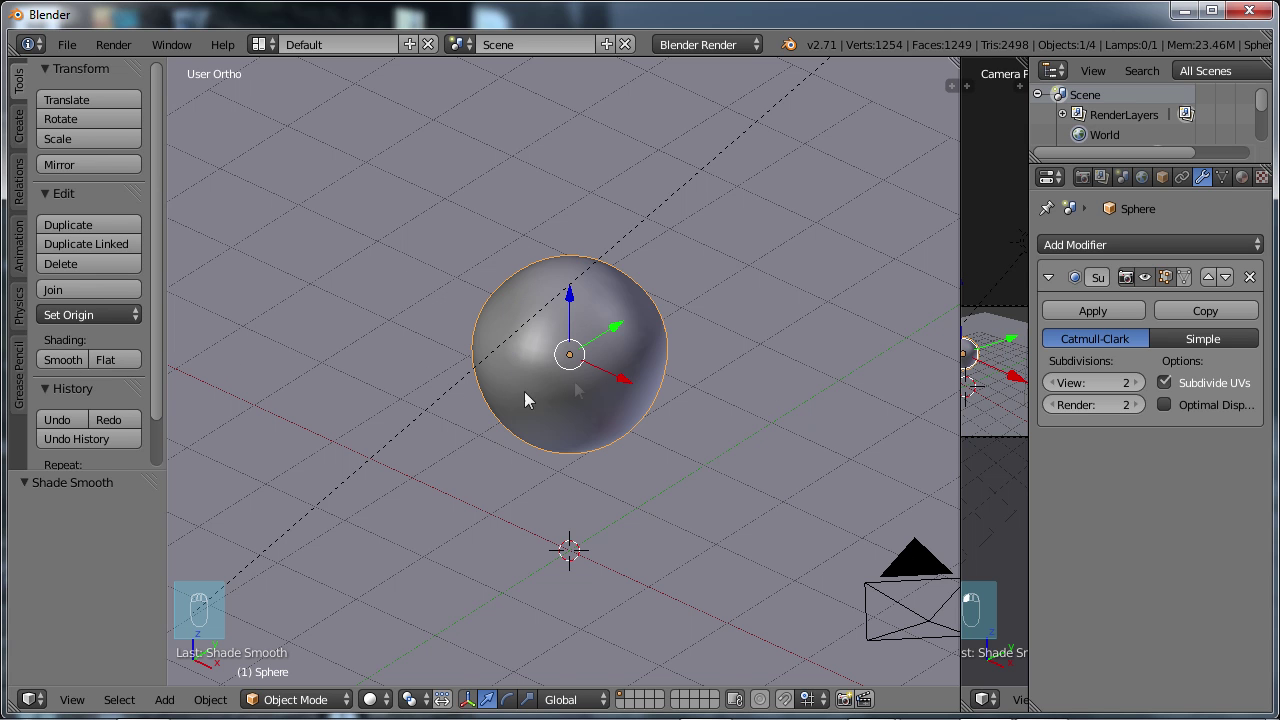
pyautogui.moveTo(541, 420); pyautogui.dragTo(926, 92)
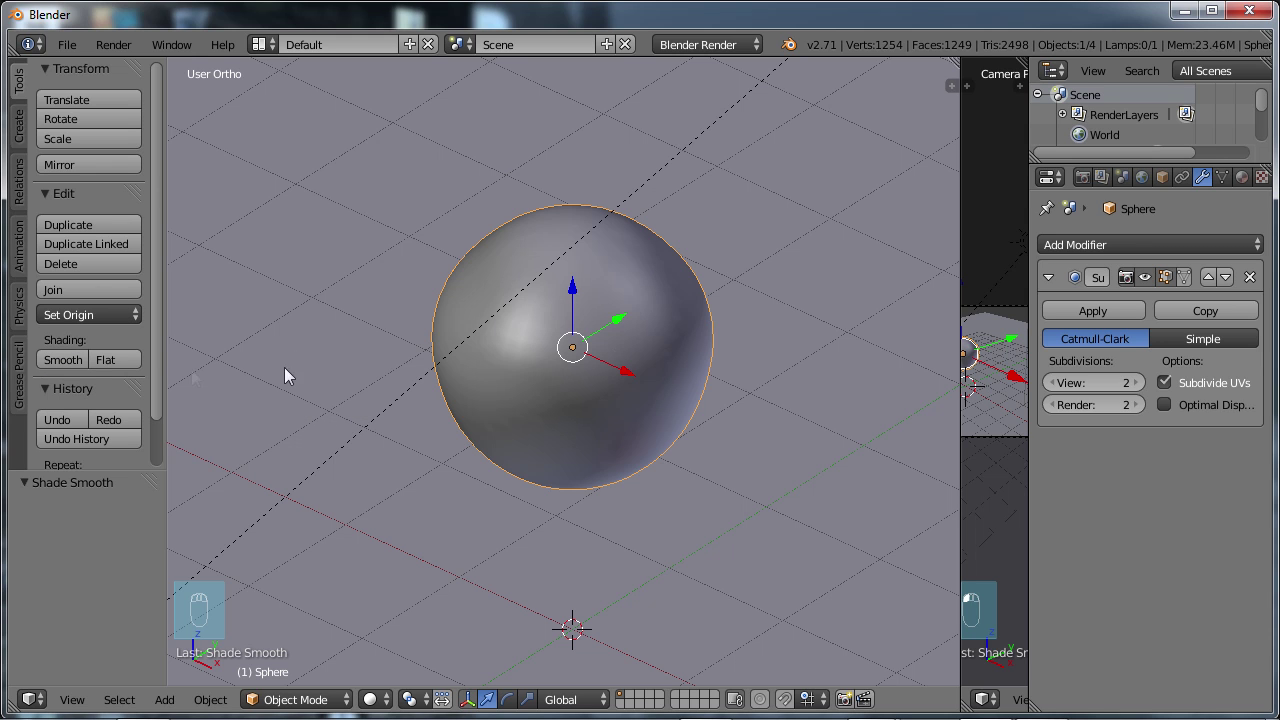
pyautogui.moveTo(550, 354); pyautogui.dragTo(549, 435)
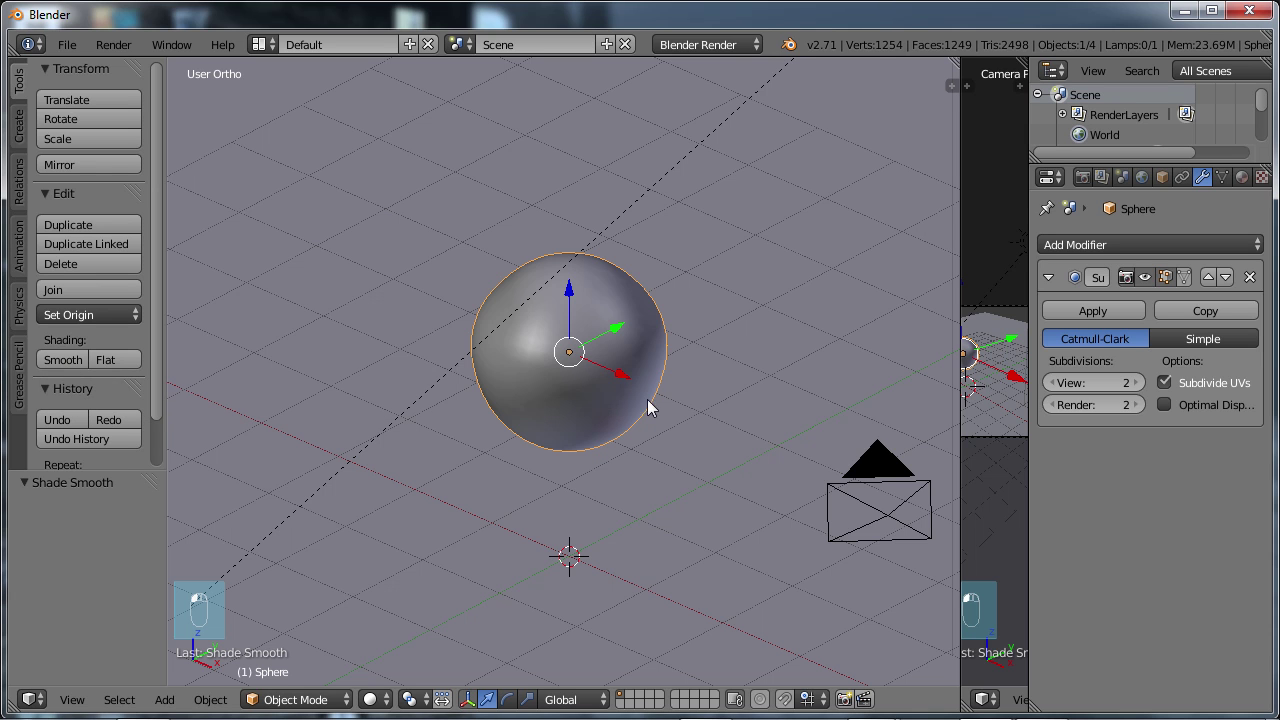
# Hide the tool shelf, enter Edit Mode on the sphere and deselect all vertices.
pyautogui.press('t')
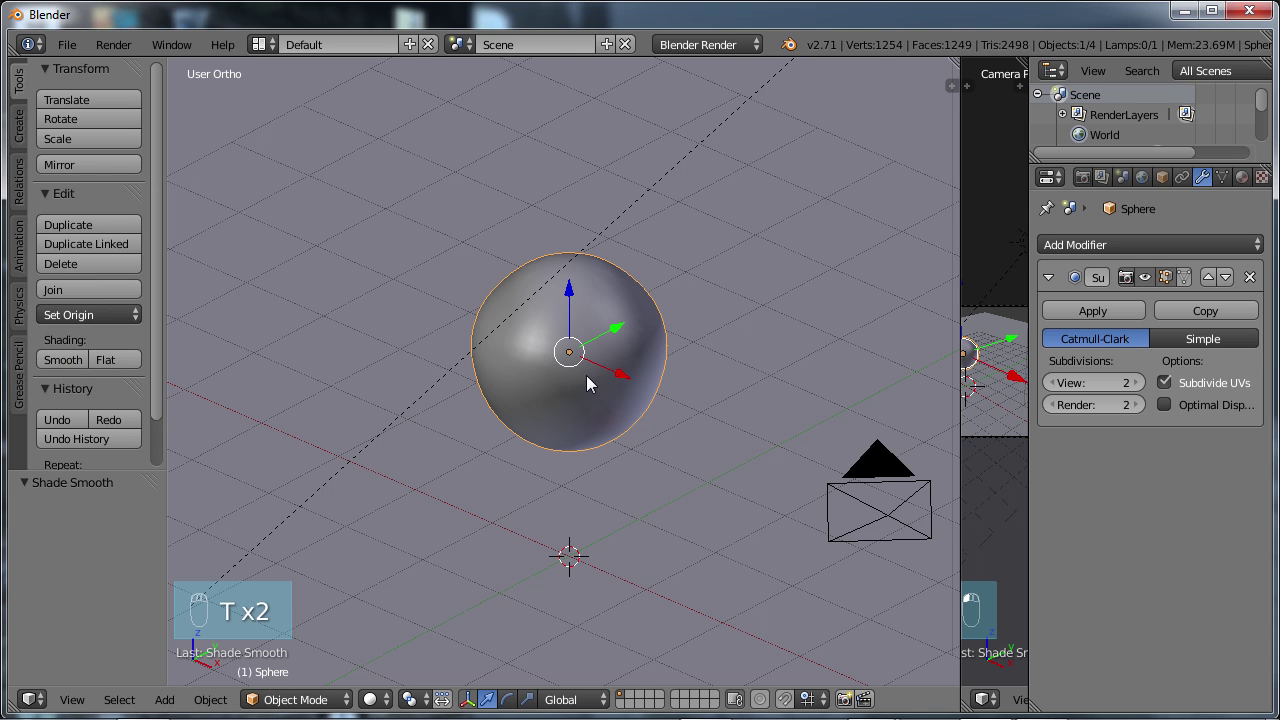
pyautogui.press('t')
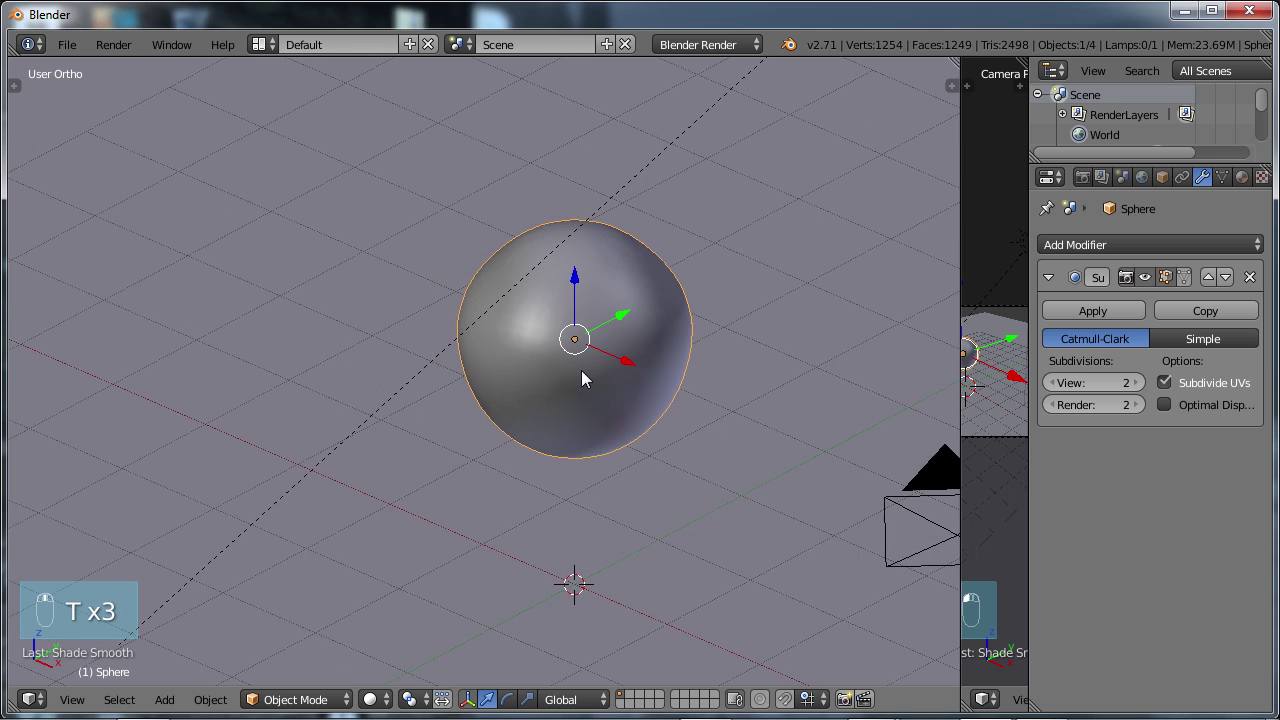
pyautogui.press('Tab')
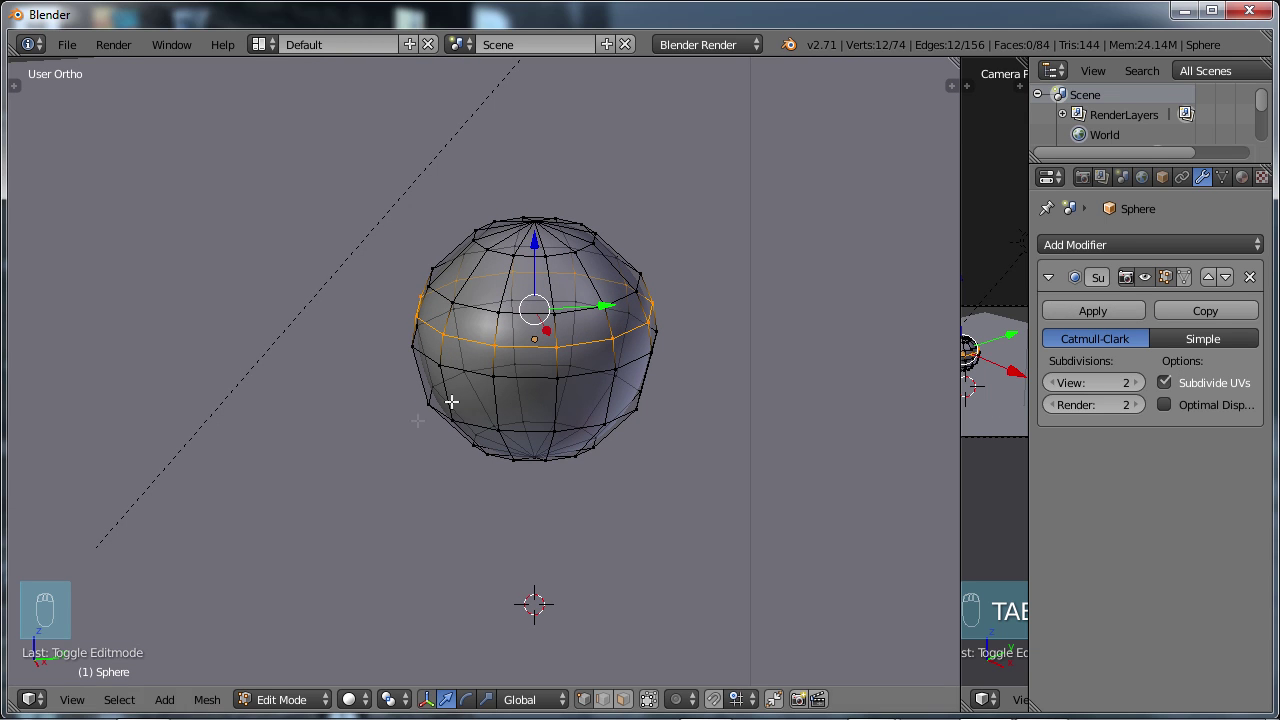
pyautogui.press('a')
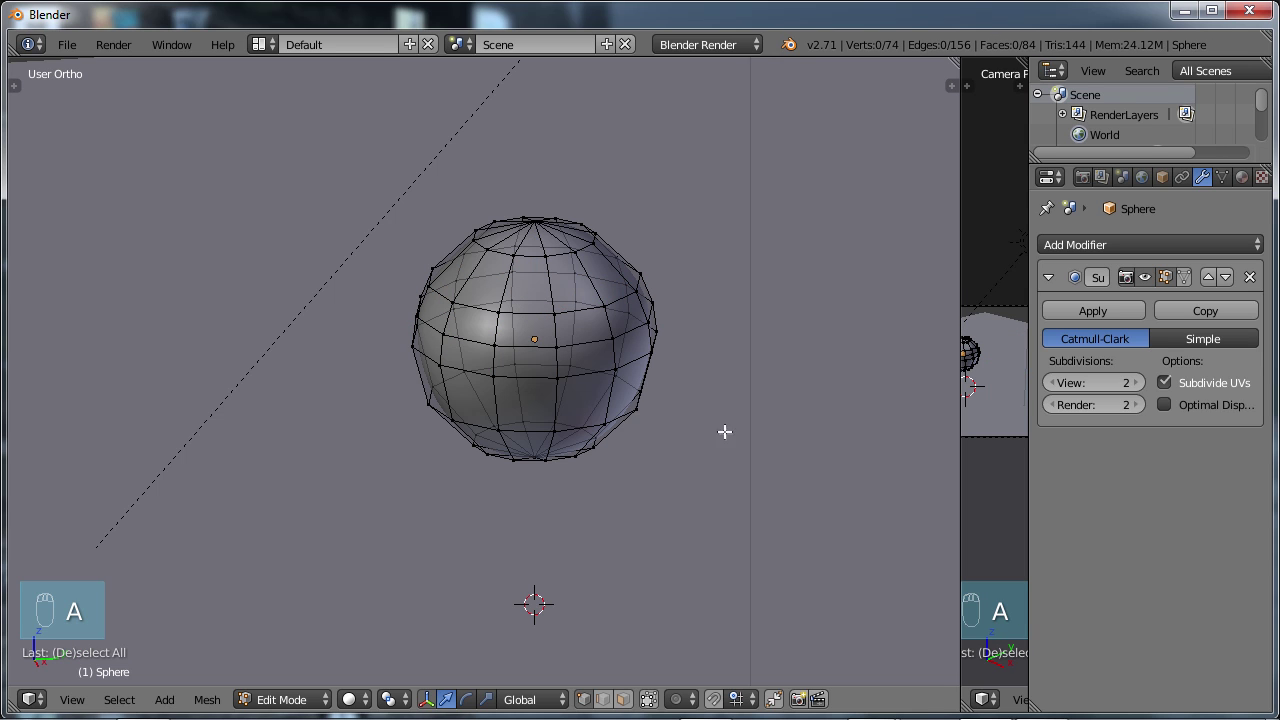
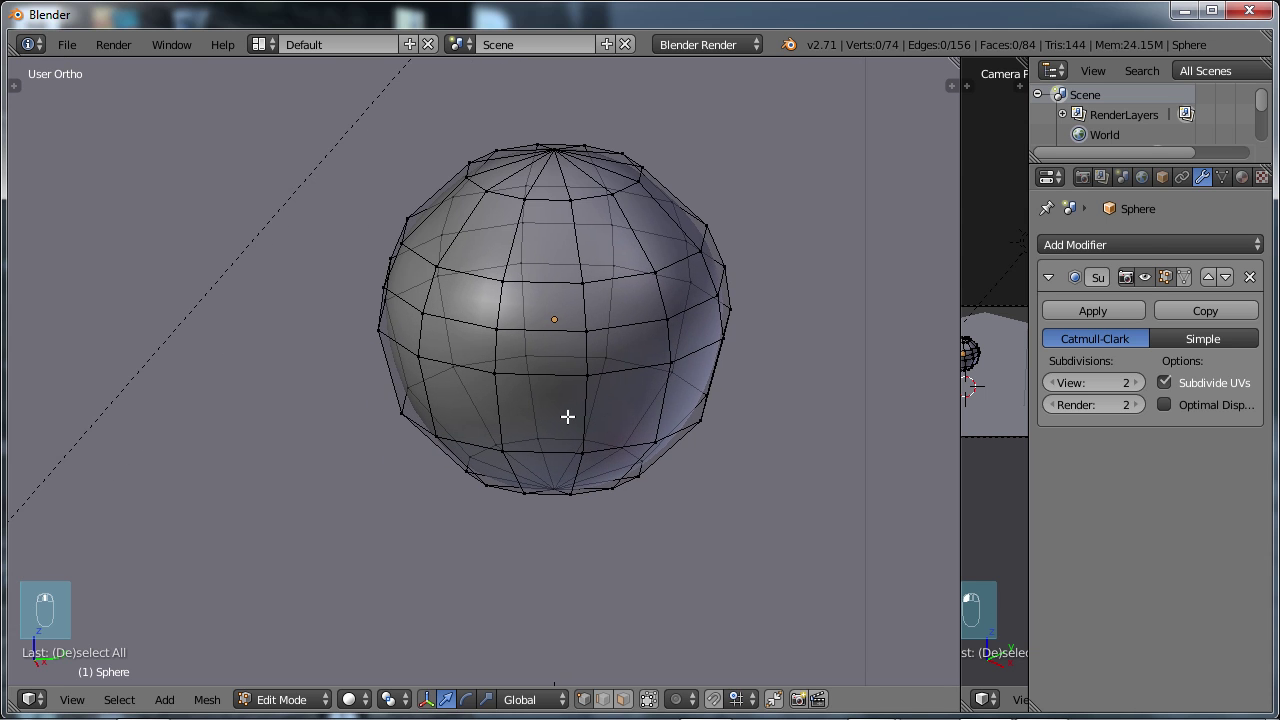
# Select all, browse and cancel the Specials menu, then select a right-side edge loop.
pyautogui.press('a')
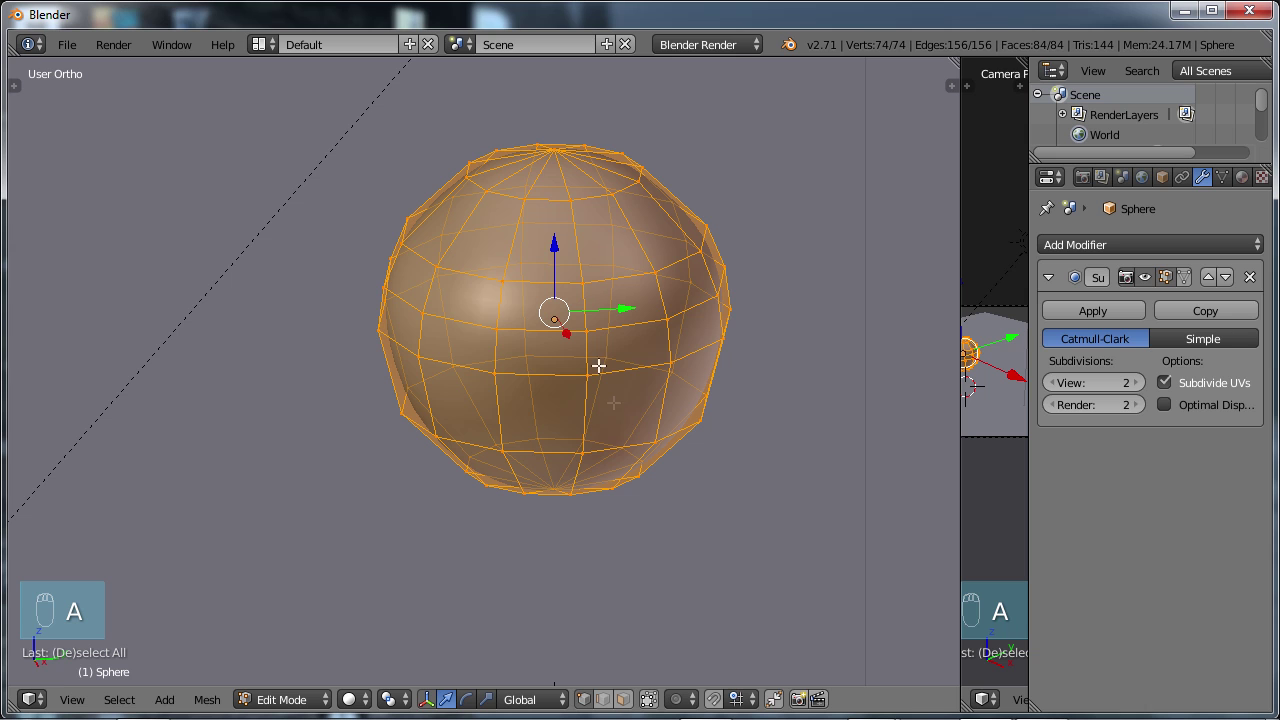
pyautogui.press('w')
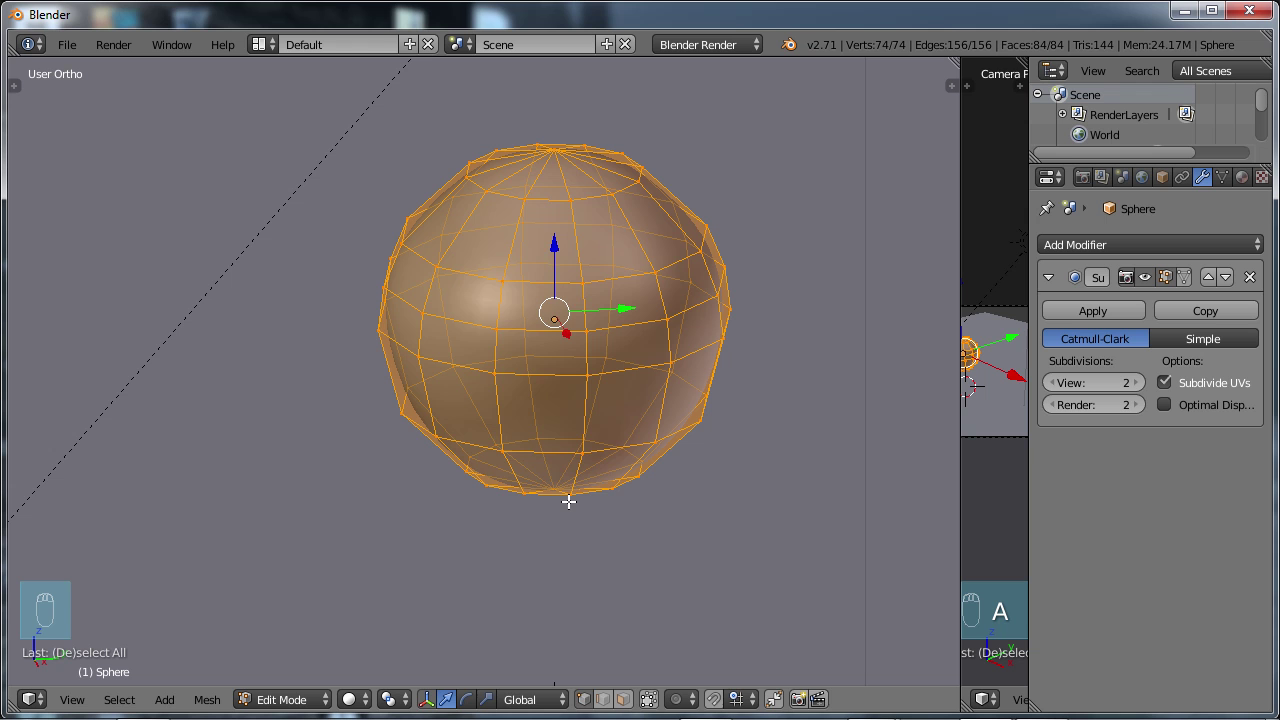
pyautogui.press('w')
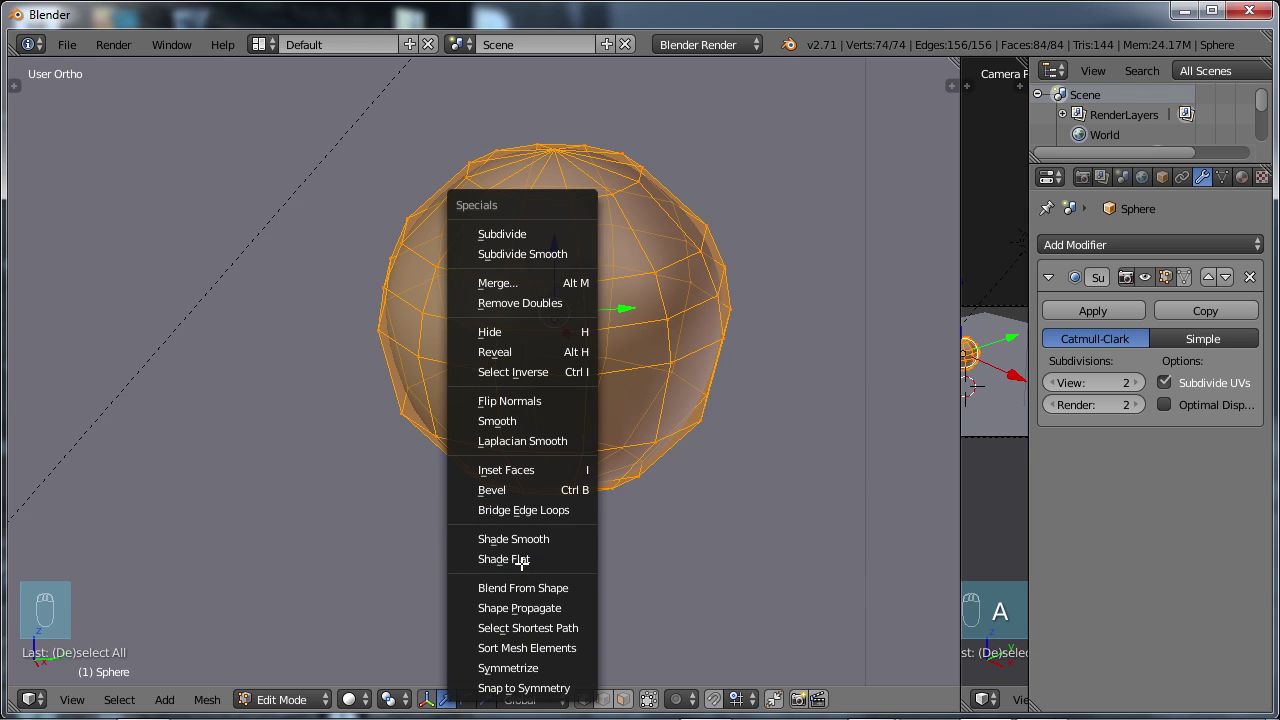
pyautogui.press('w')
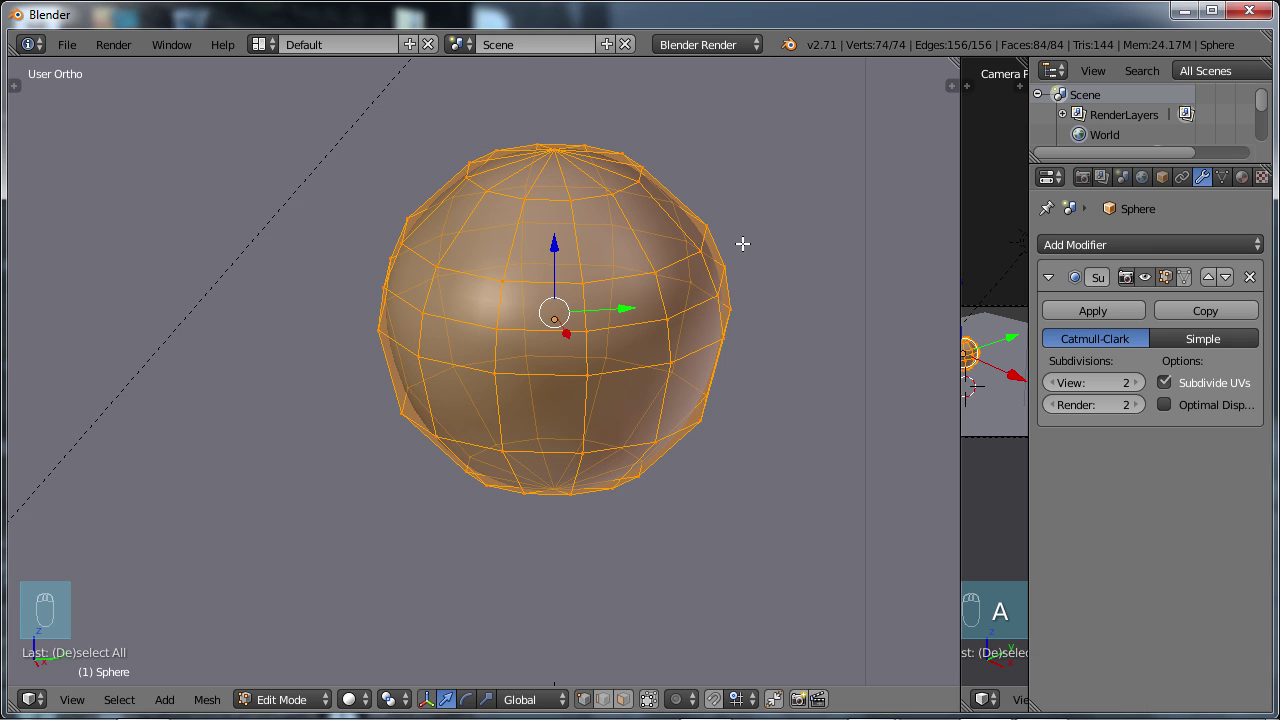
pyautogui.press('q')
pyautogui.press('w')
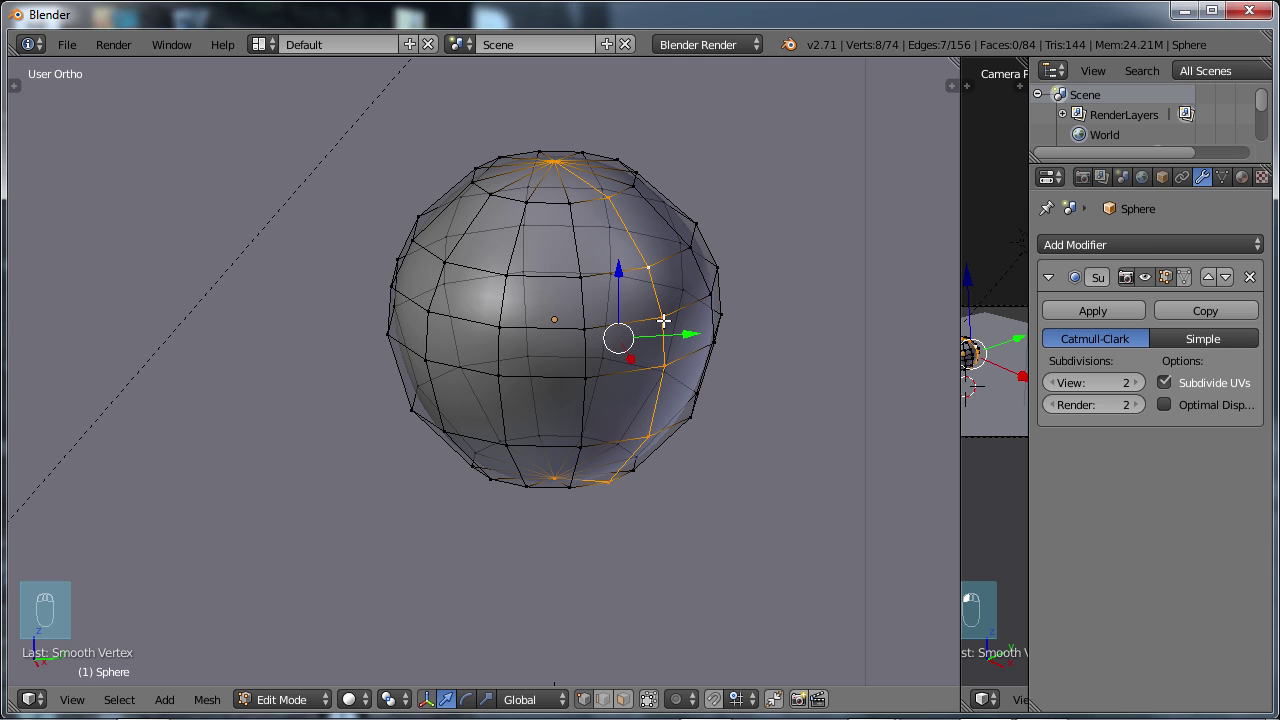
# Select every vertex of the cage and run Smooth from the Specials menu.
pyautogui.press('g')
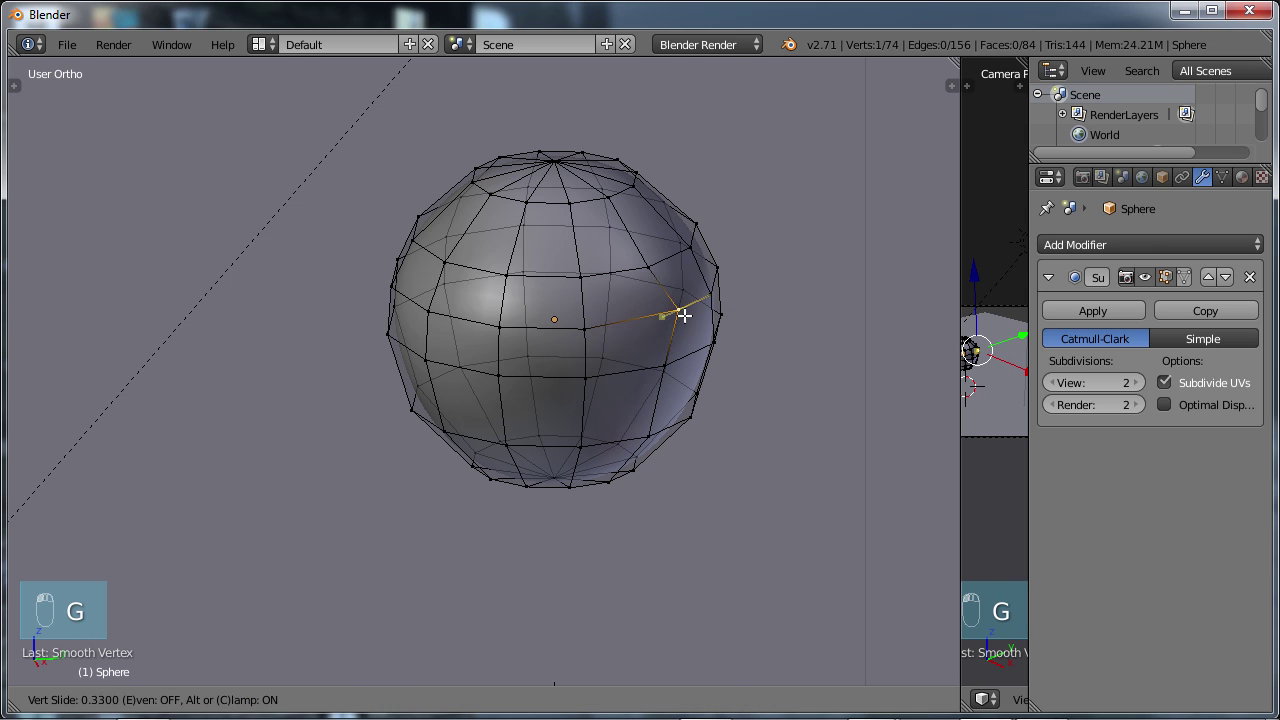
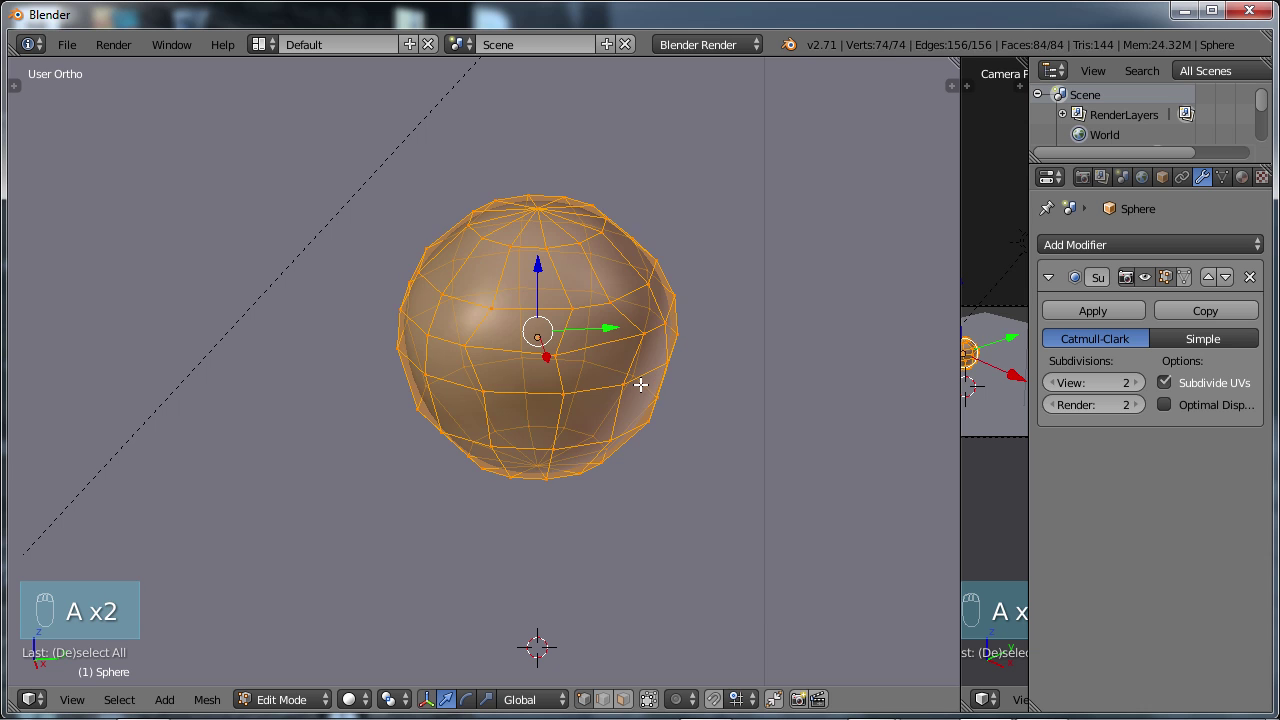
pyautogui.press('q')
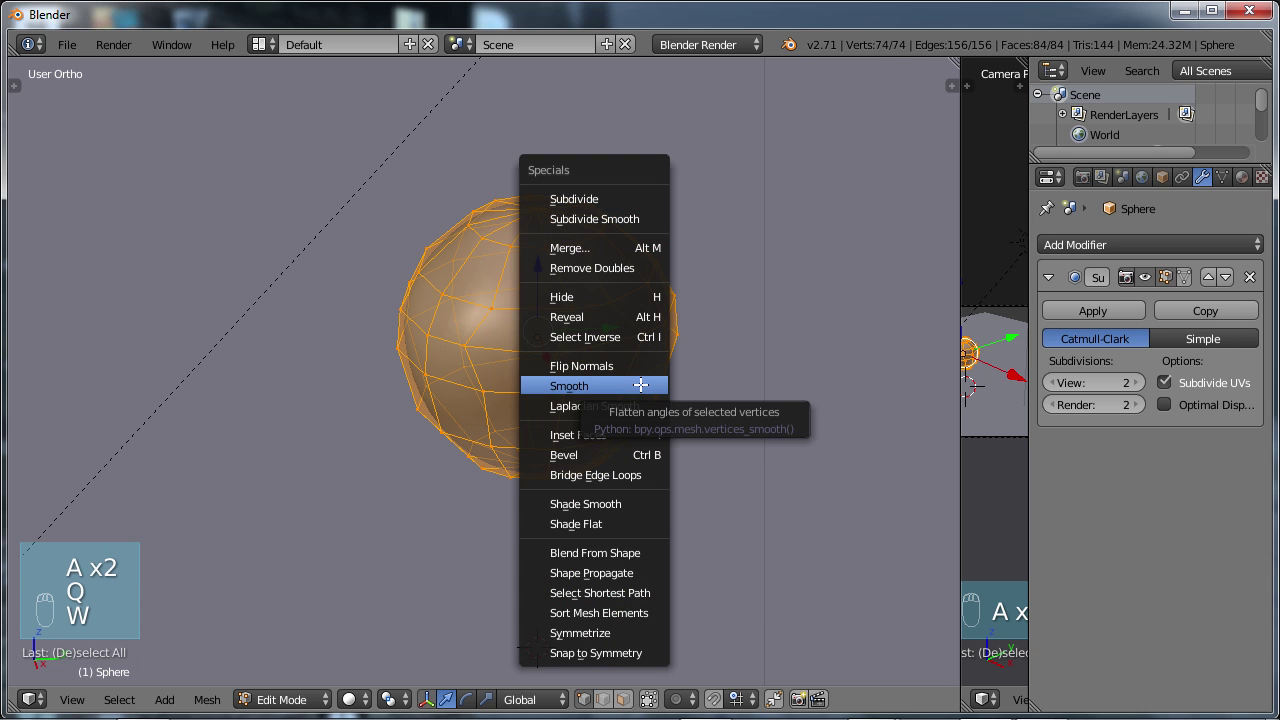
pyautogui.press('w')
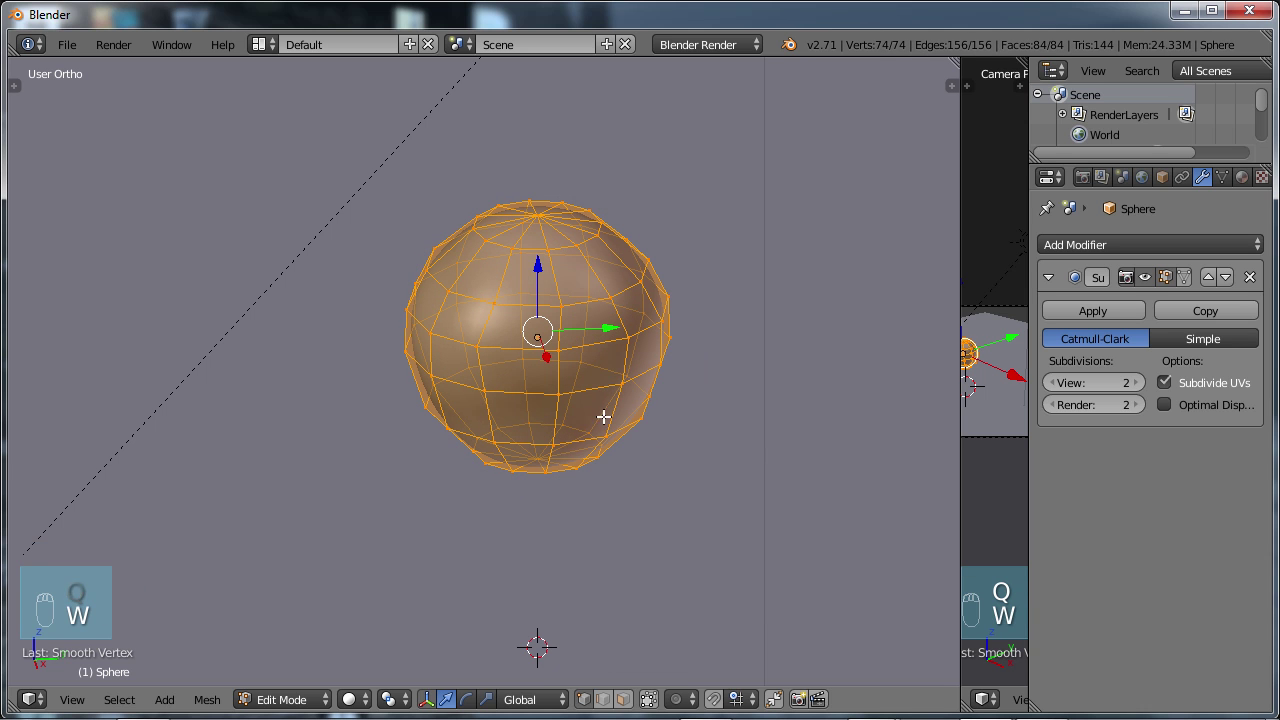
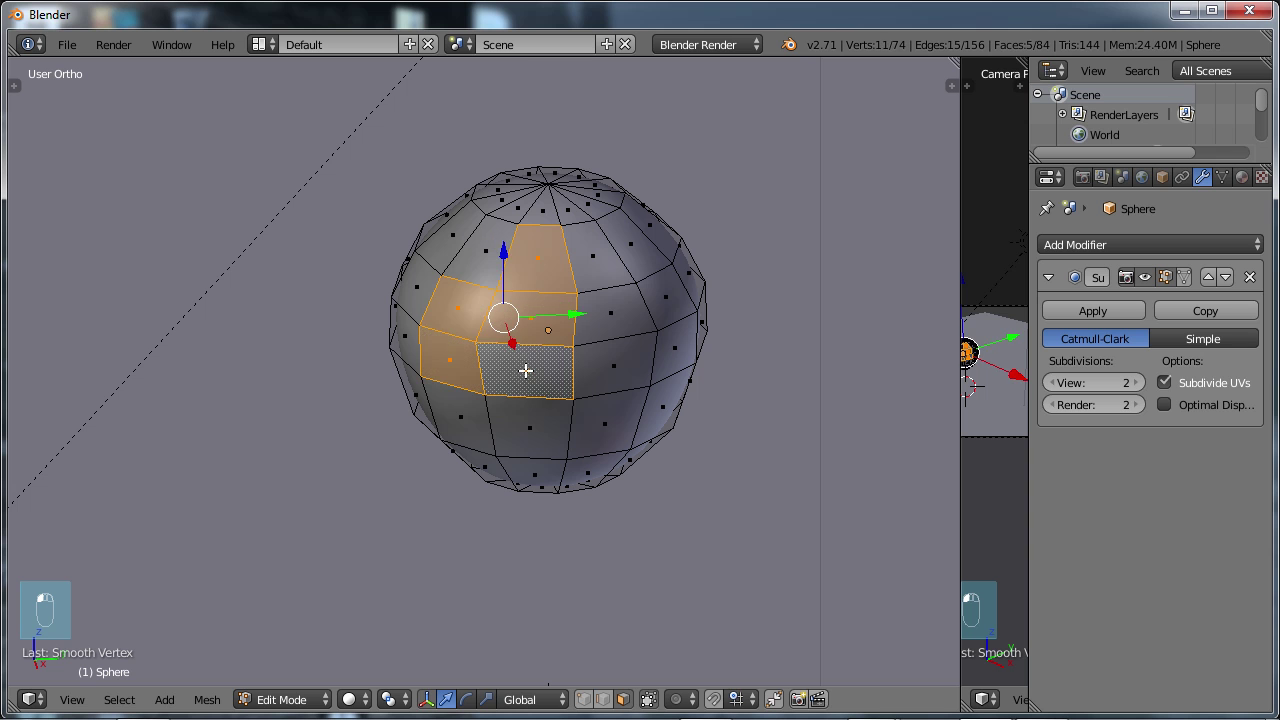
# Run Smooth on the five selected upper-front faces and show the tool shelf.
pyautogui.press('w')
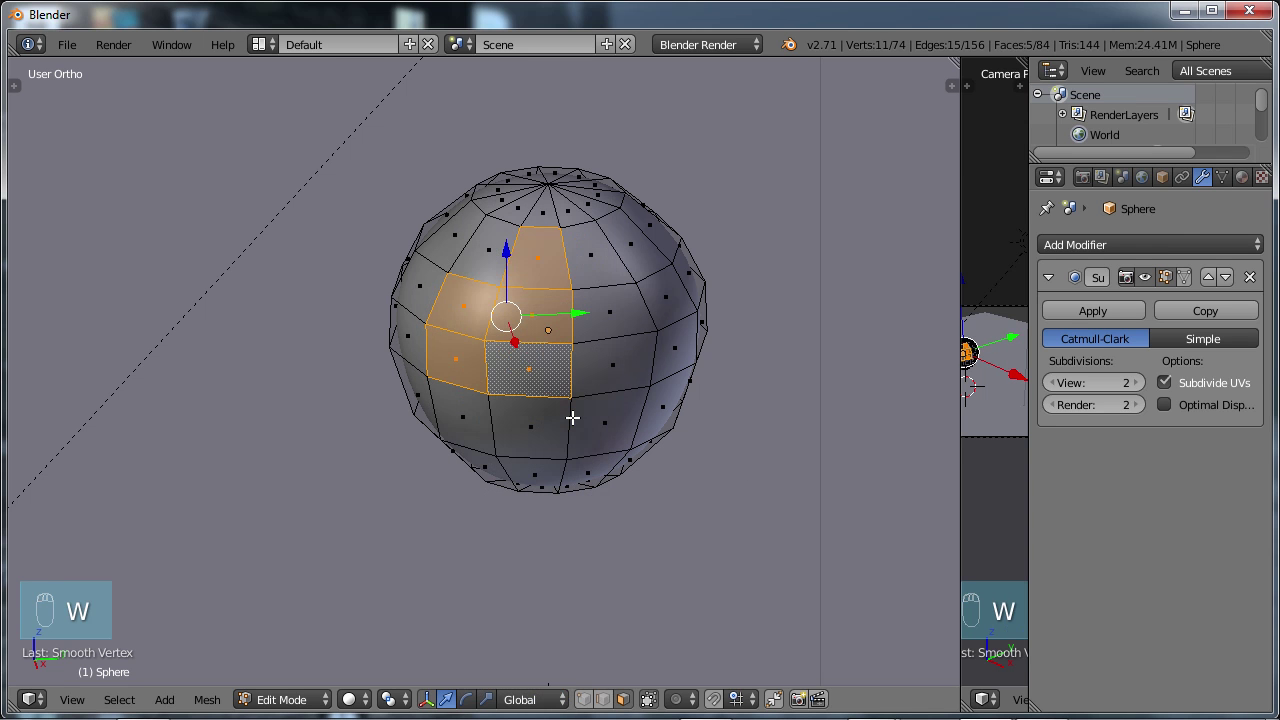
pyautogui.press('w')
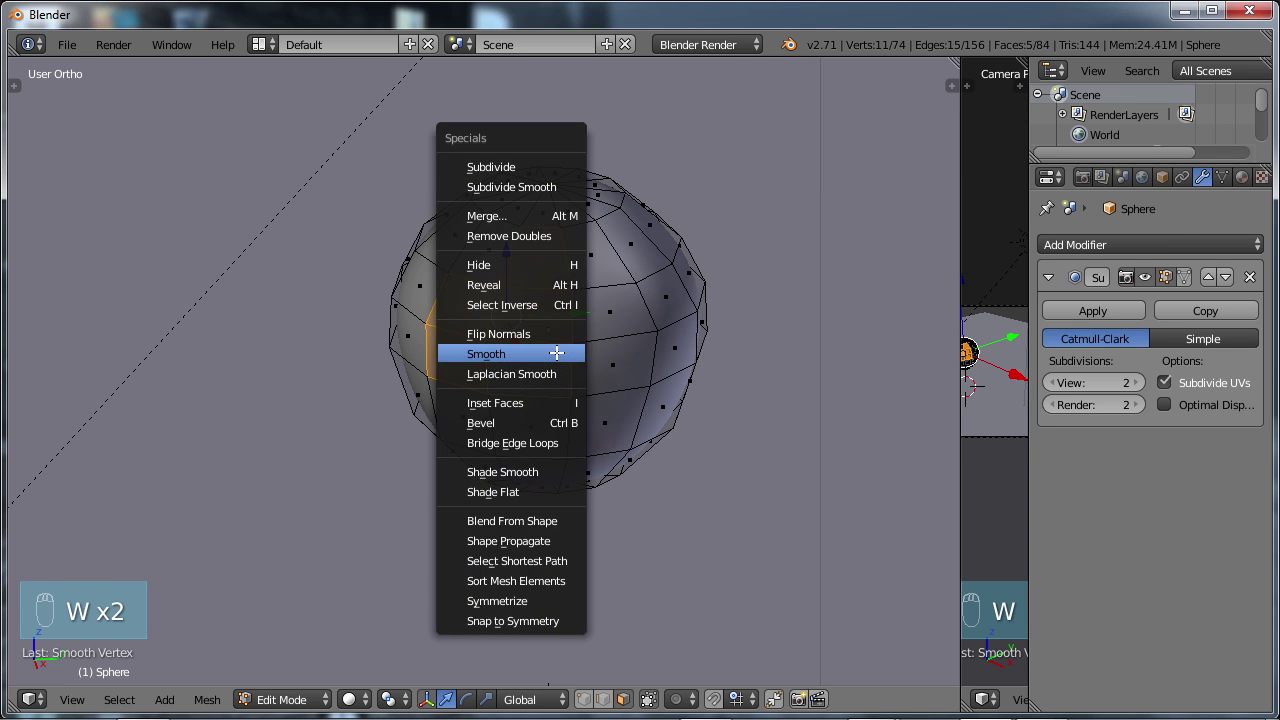
pyautogui.press('w')
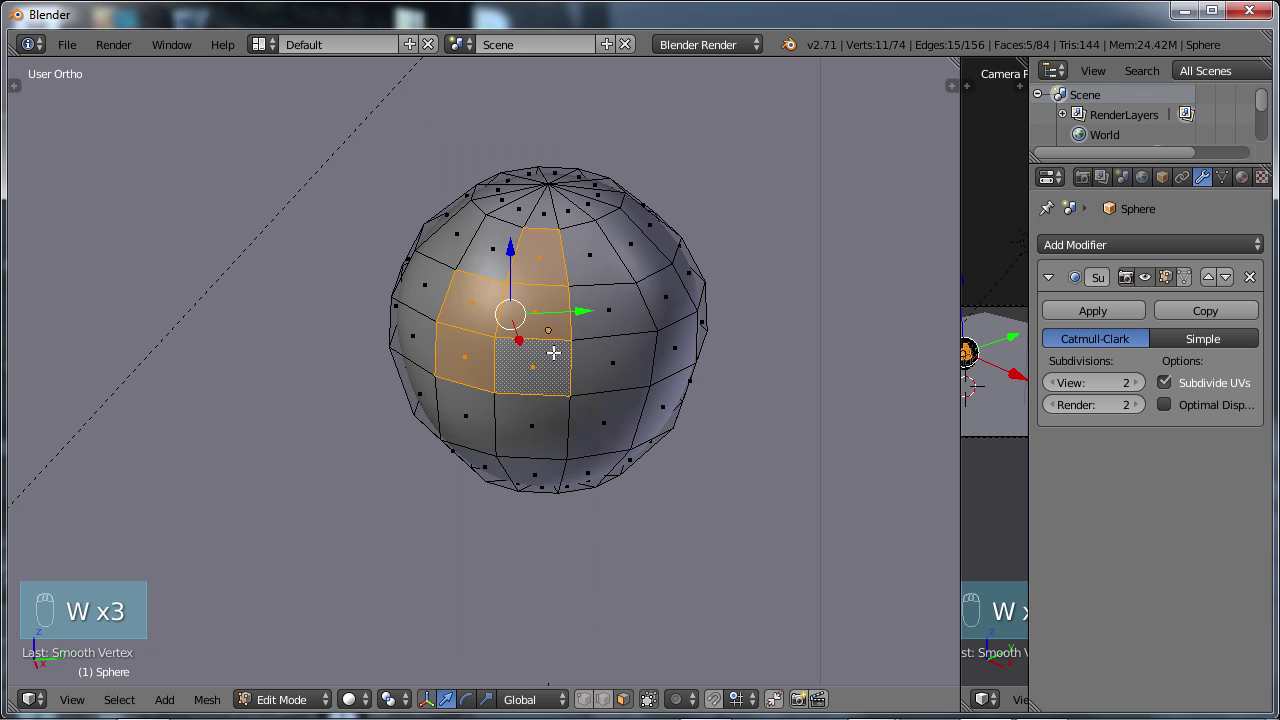
pyautogui.press('w')
pyautogui.press('t')
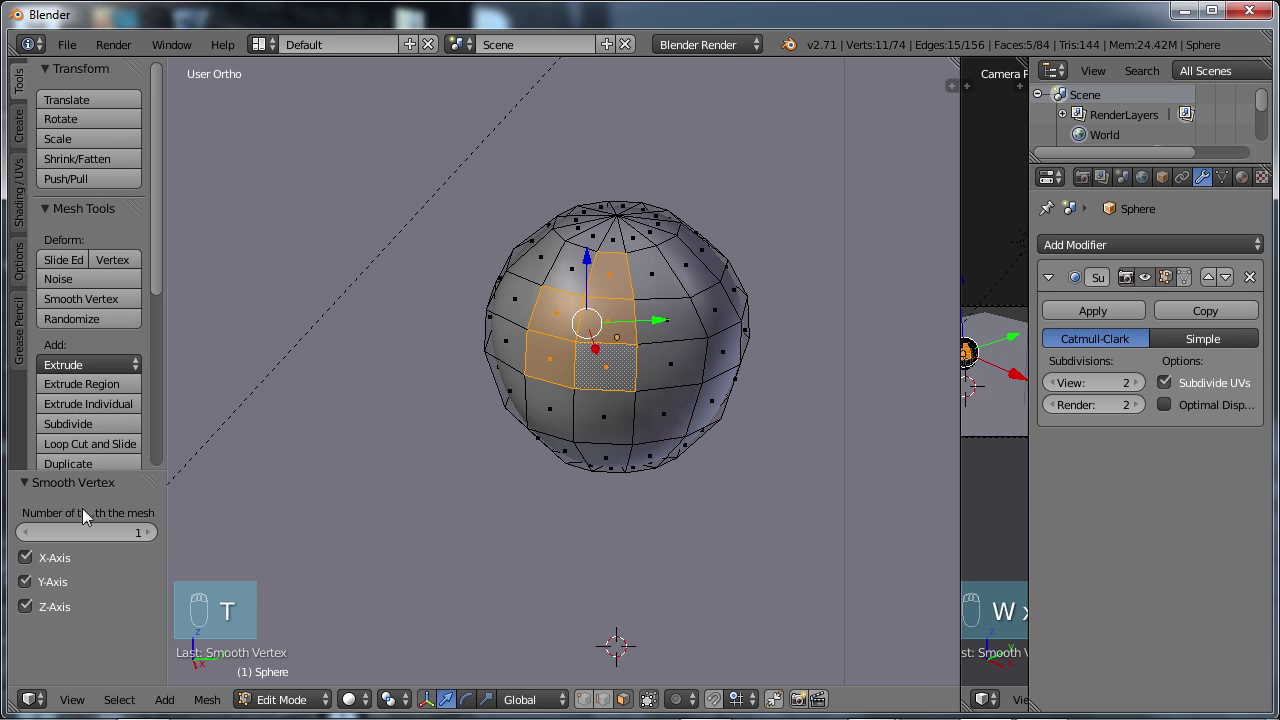
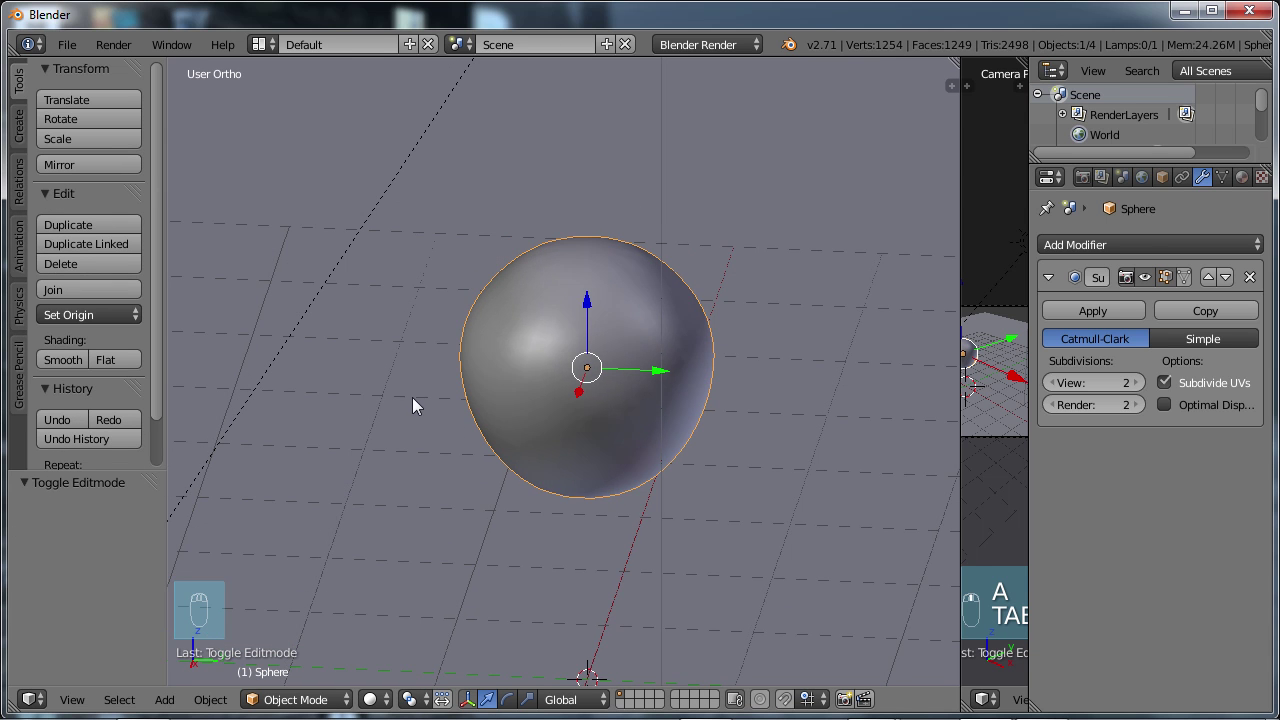
# Hide the tool shelf and view the subdivided sphere as one whole smooth object.
pyautogui.press('t')
pyautogui.click(514, 432)
pyautogui.click(514, 430)
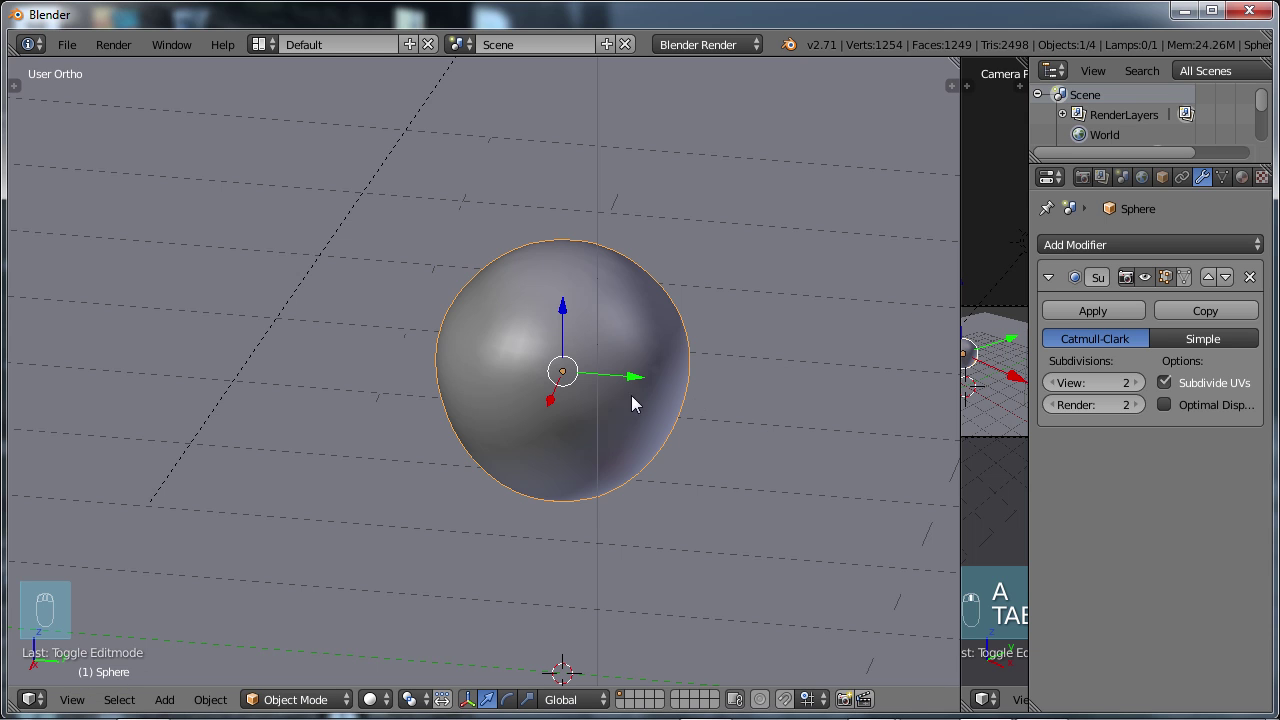
# Re-enter mesh editing on the sphere and select all 74 vertices of its cage.
pyautogui.press('Tab')
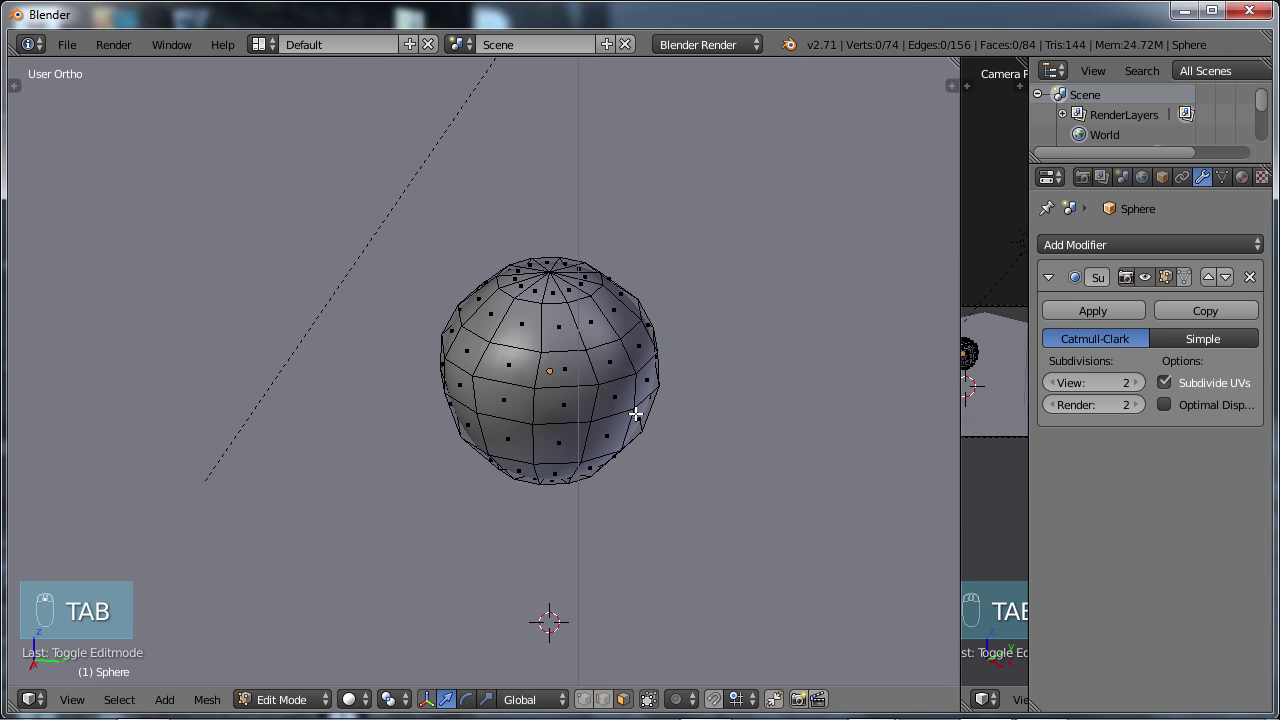
pyautogui.press('a')
pyautogui.press('q')
pyautogui.press('q')
pyautogui.press('w')
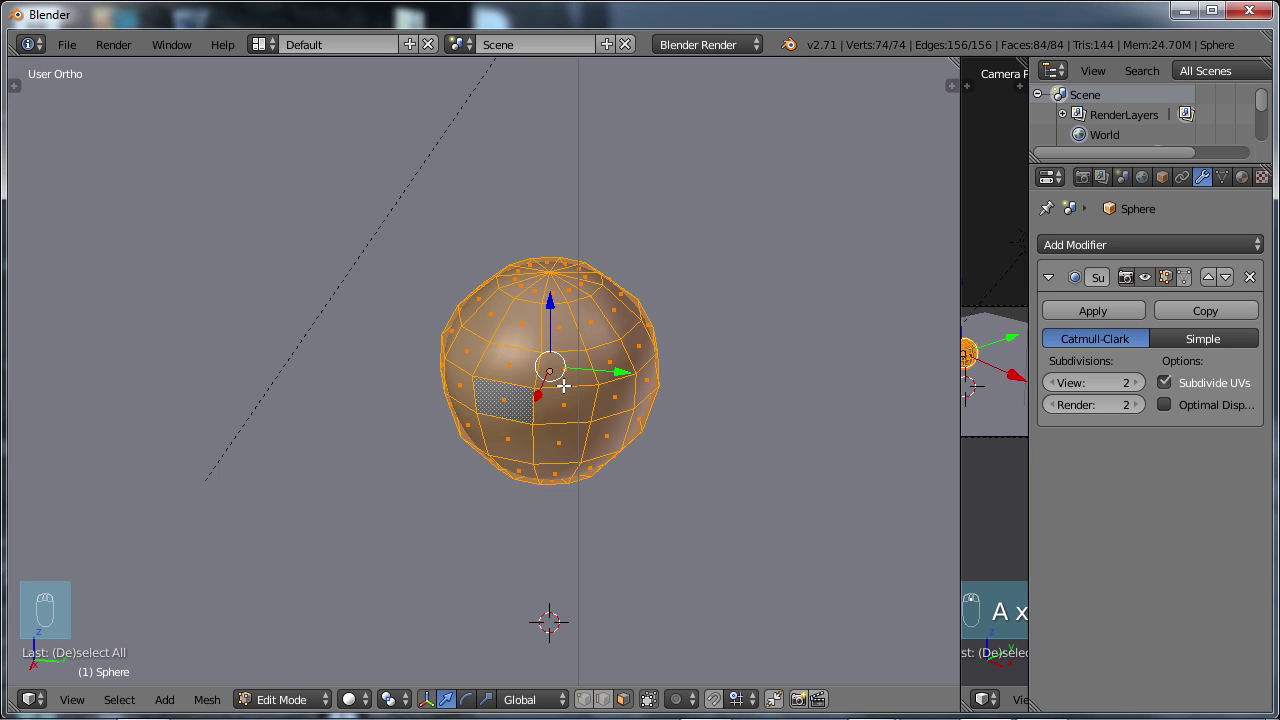
# Show the tool shelf, return to Object Mode and set the sphere to flat, faceted shading.
pyautogui.press('t')
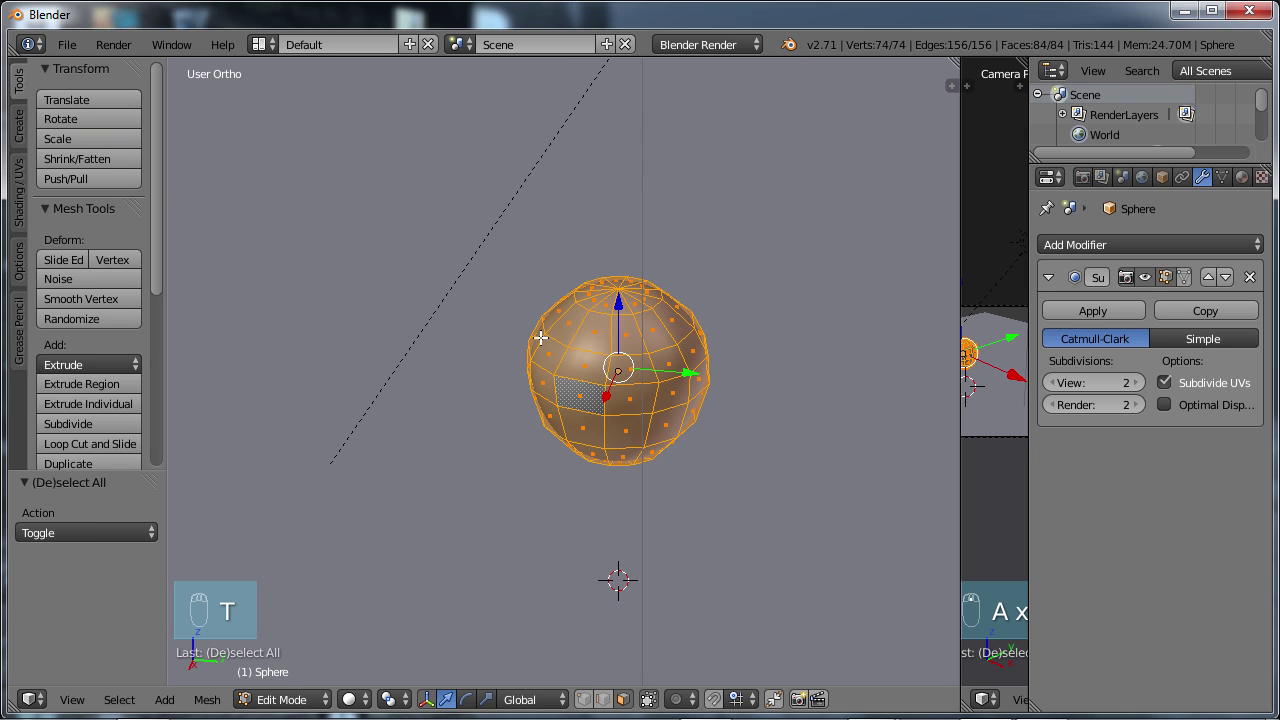
pyautogui.press('Tab')
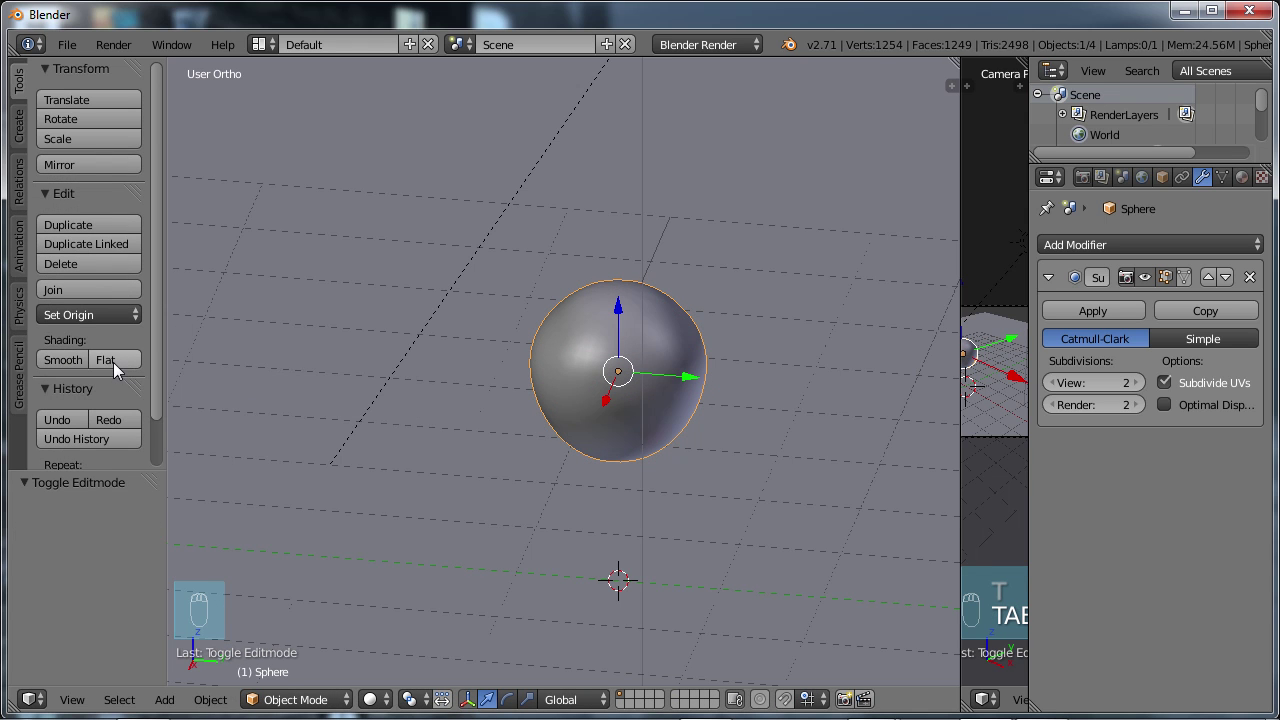
pyautogui.click(118, 373)
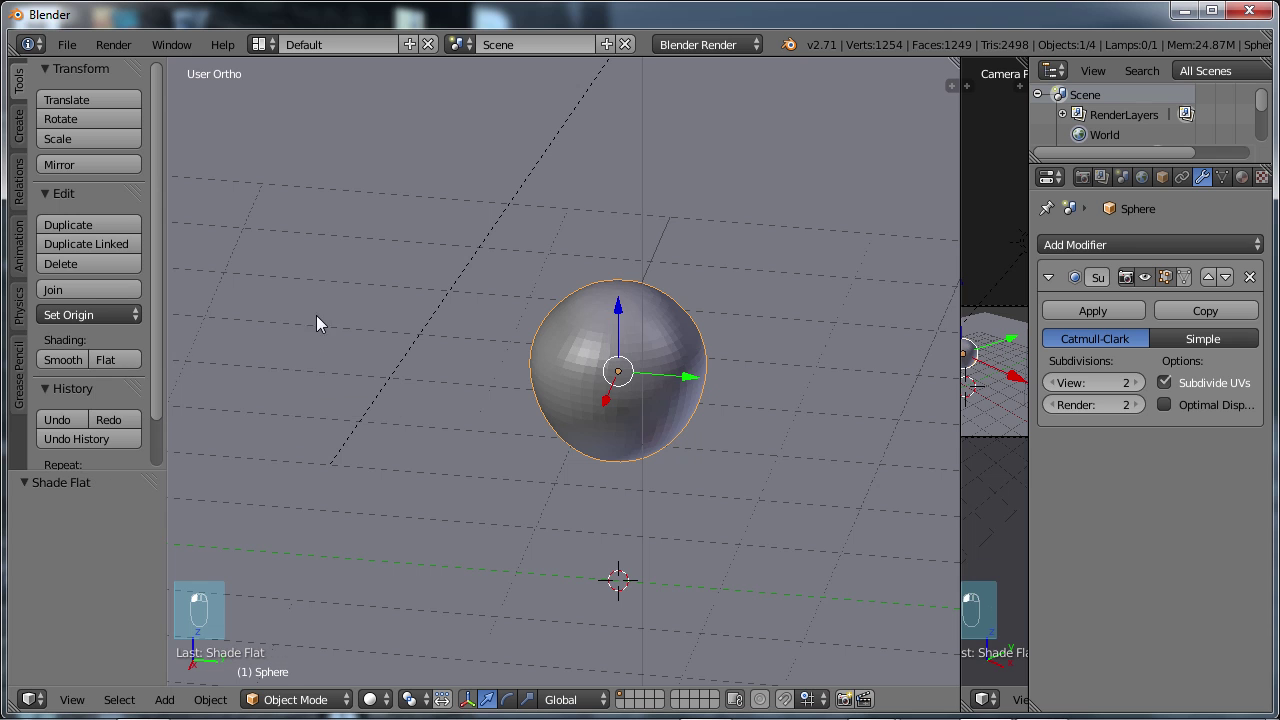
# Switch the sphere to smooth shading and render a preview of the final lit result.
pyautogui.click(741, 493)
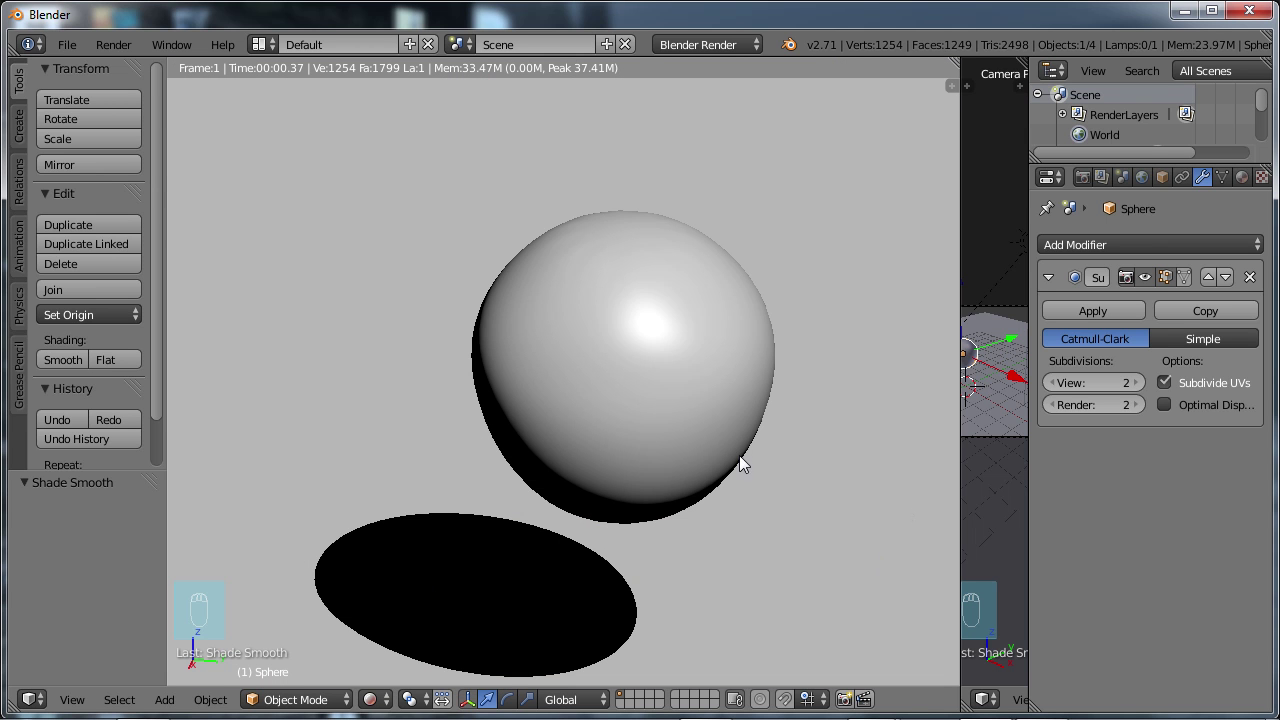
pyautogui.click(646, 467)
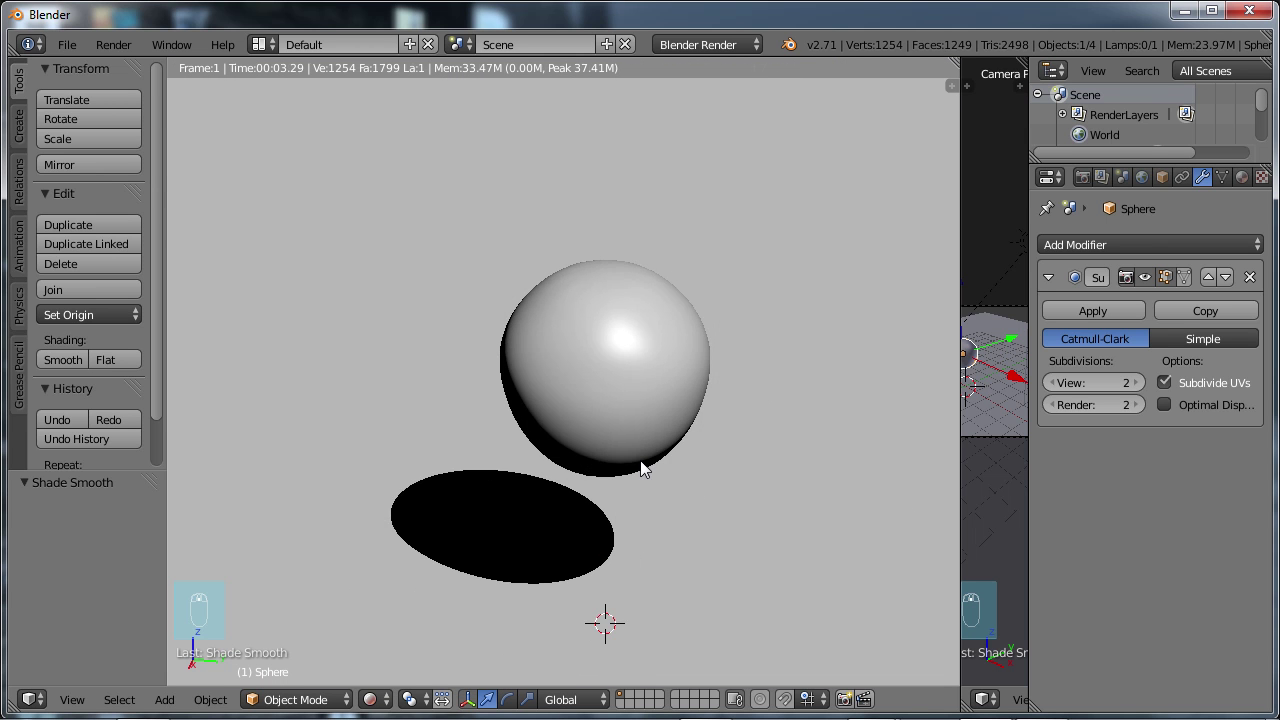